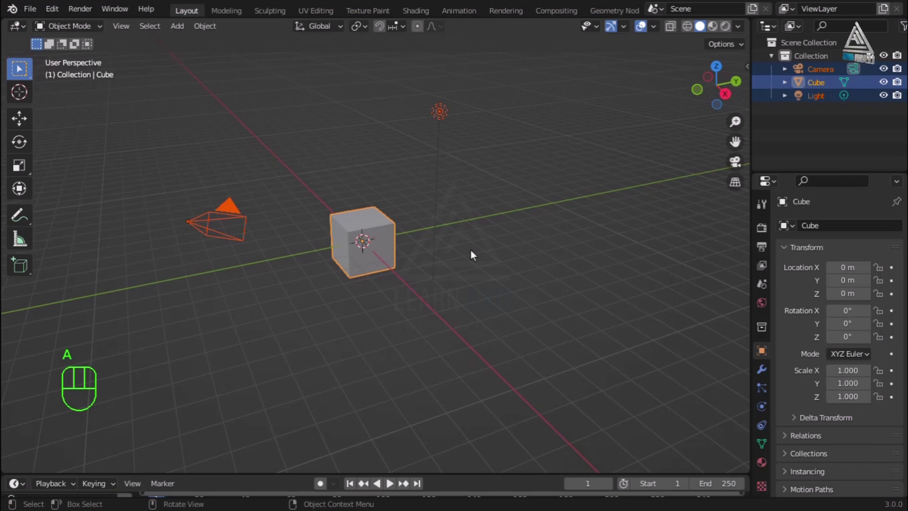
Step: Delete the default cube, camera and light from the scene
{"action": "key", "text": "x"}
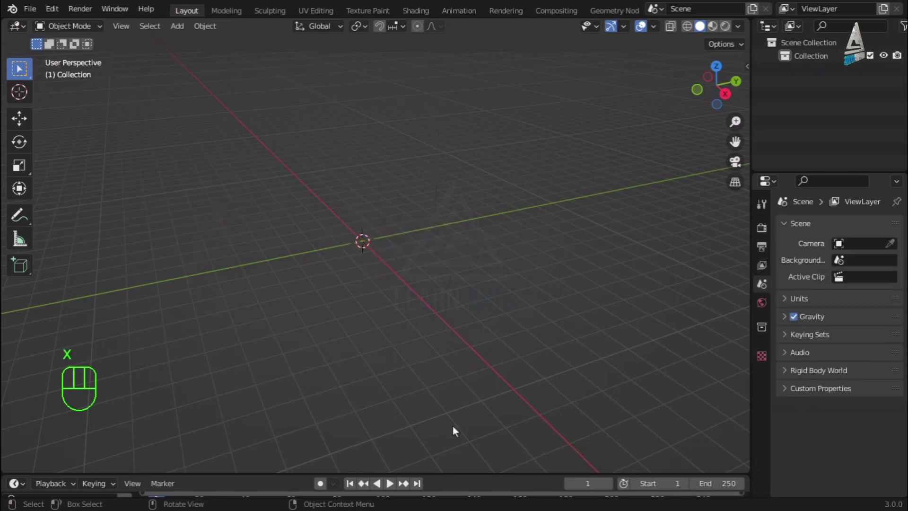
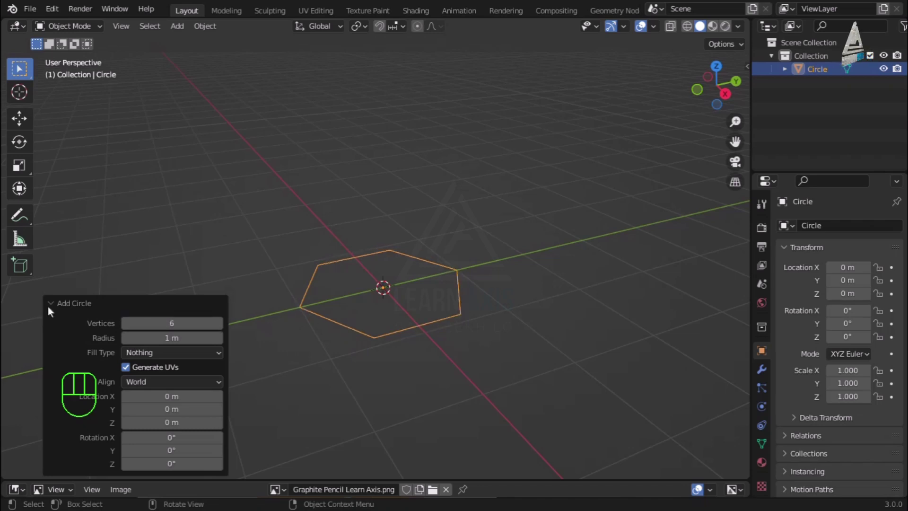
Step: Zoom in on the newly added circle at the origin
{"action": "left_click", "coordinate": [54, 309]}
{"action": "left_click_drag", "start_coordinate": [568, 349], "coordinate": [491, 353]}
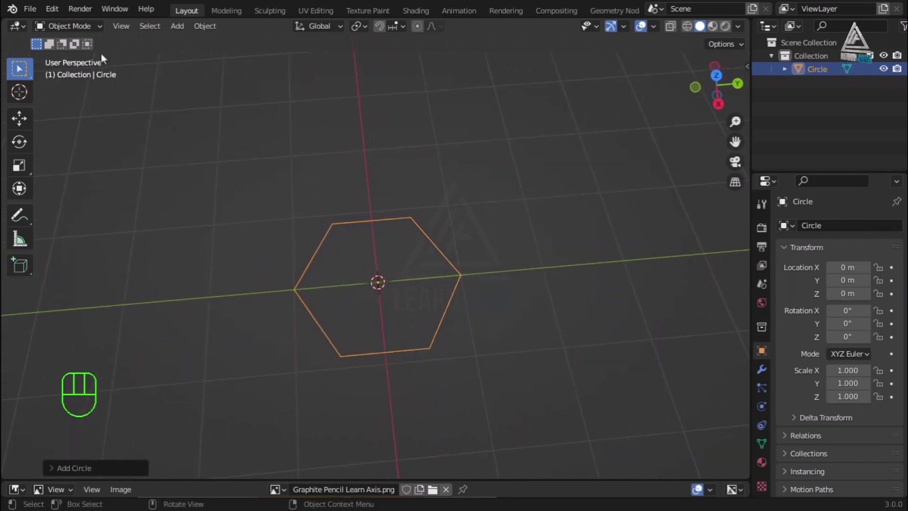
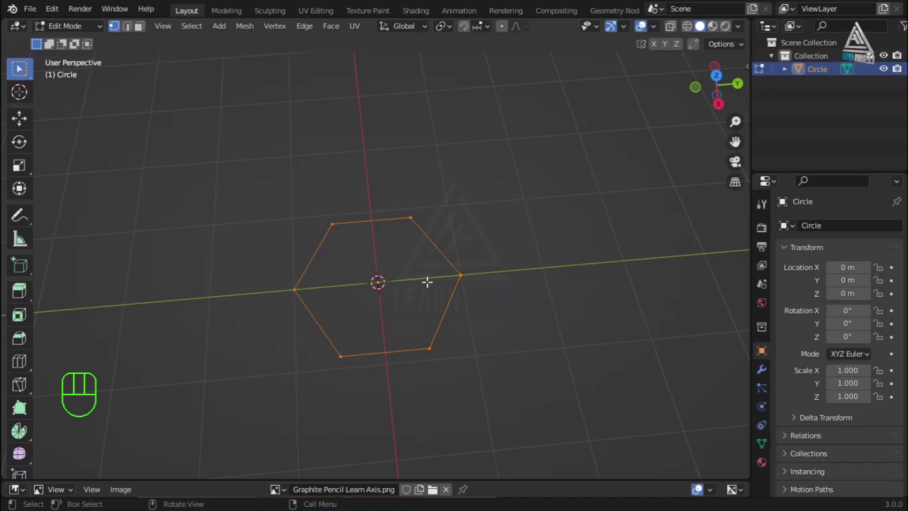
{"action": "left_click_drag", "start_coordinate": [432, 285], "coordinate": [384, 214]}
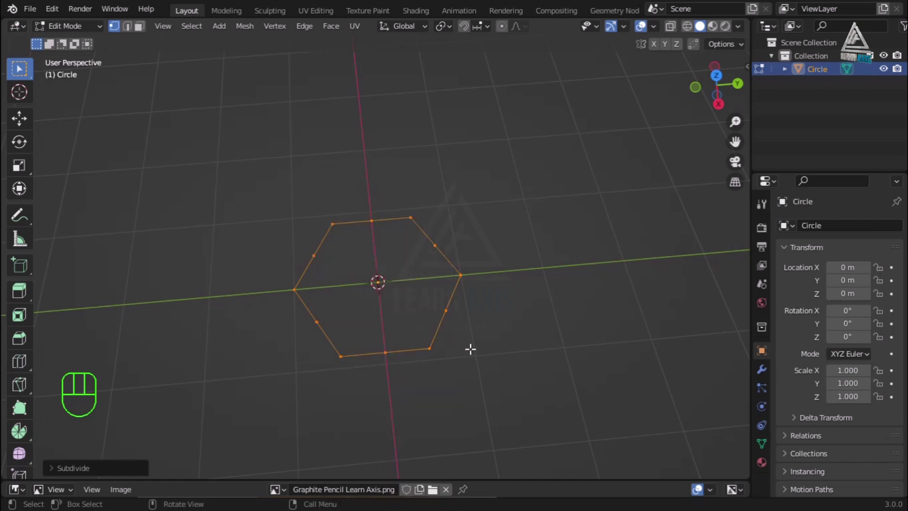
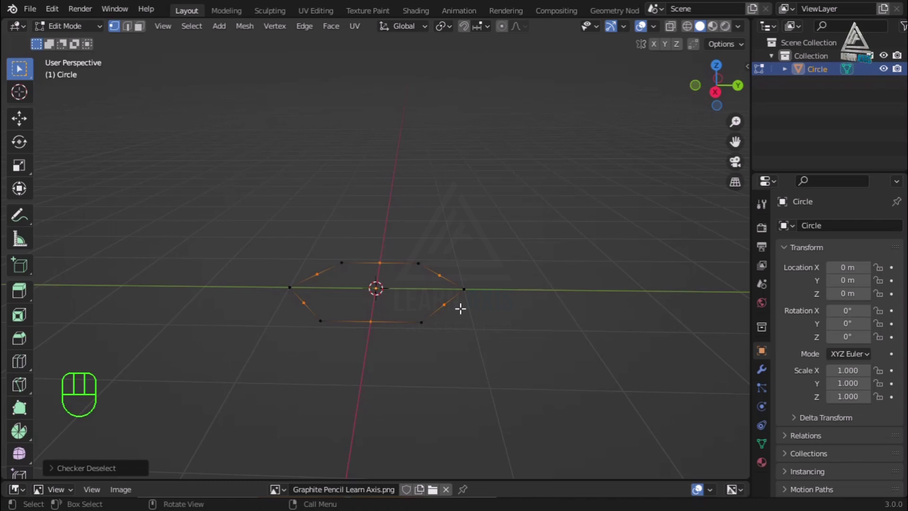
Step: Switch to Front Orthographic view of the circle
{"action": "key", "text": "KP_1"}
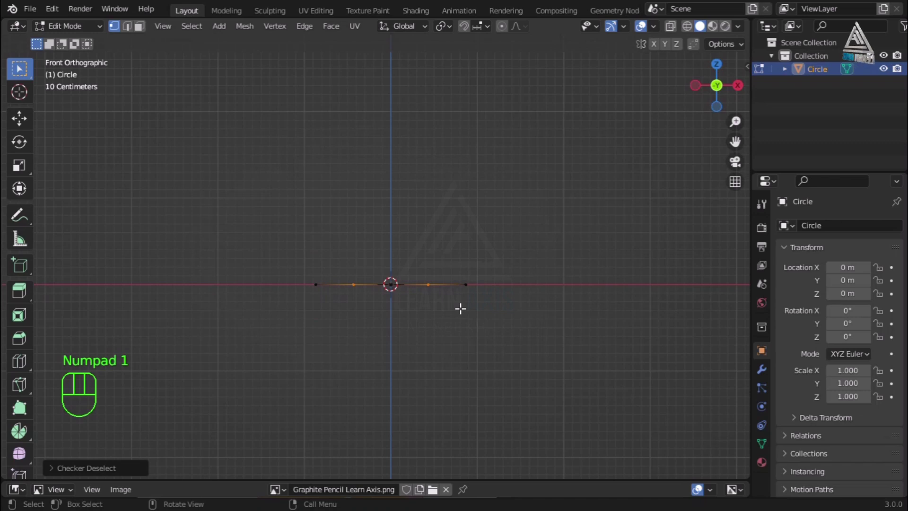
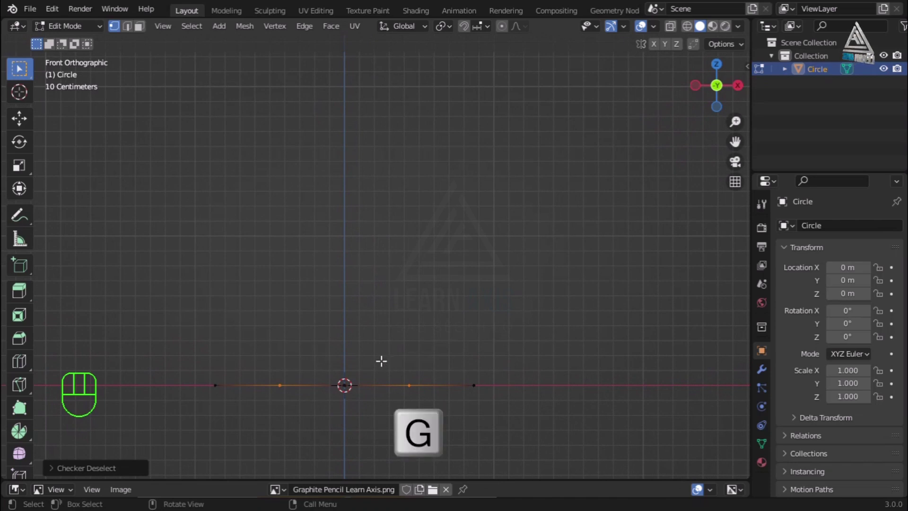
Step: Start moving the circle's geometry upward to form the pencil body
{"action": "key", "text": "g"}
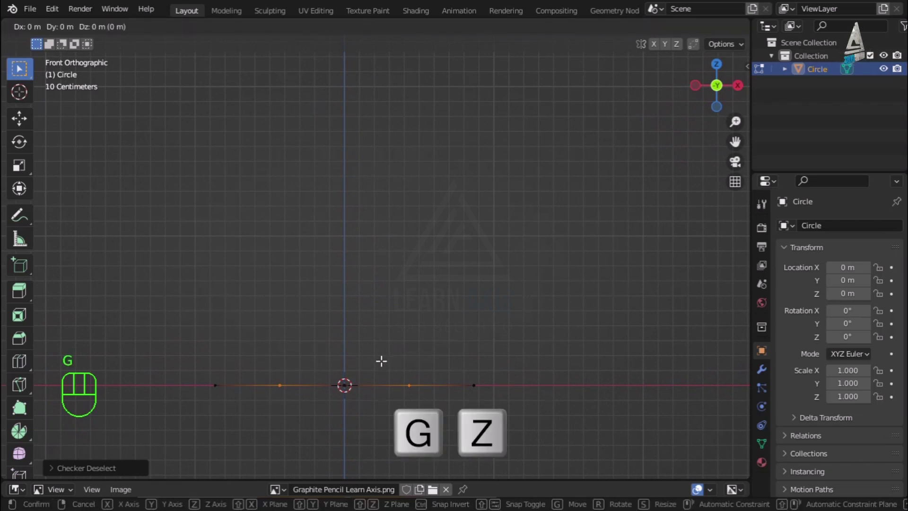
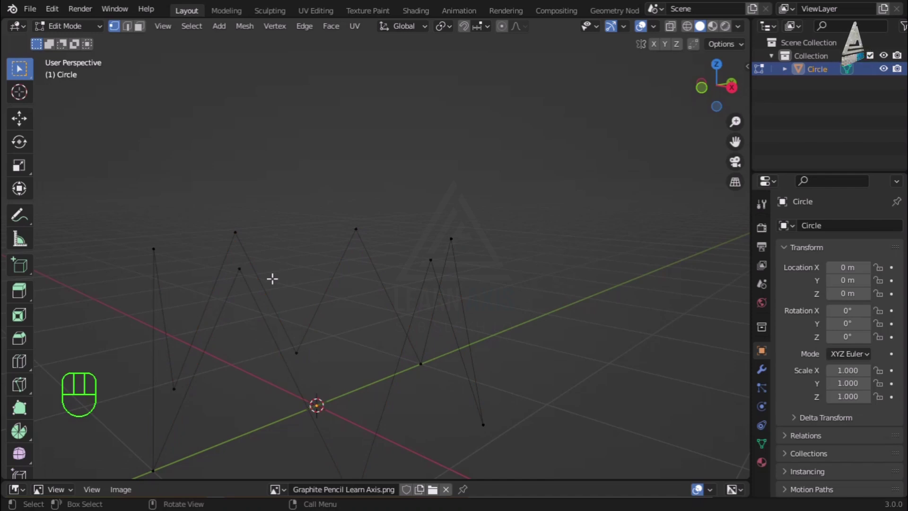
{"action": "key", "text": "KP_1"}
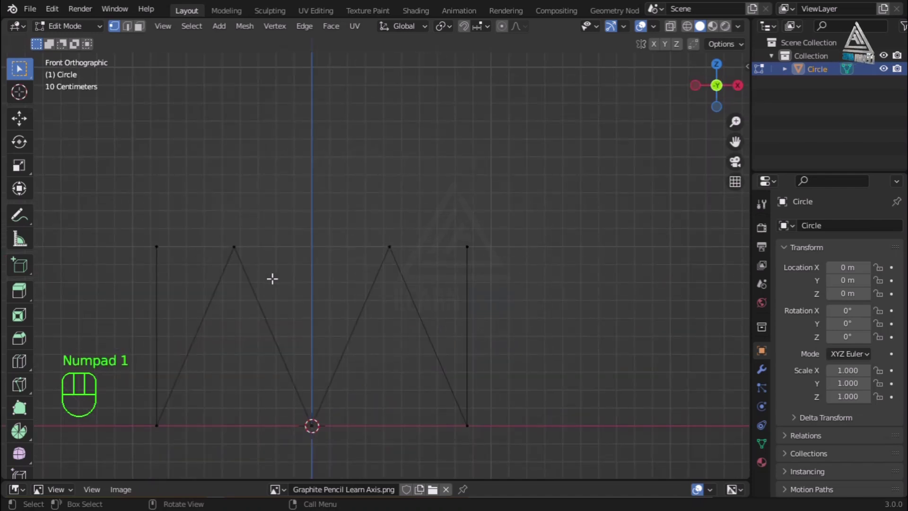
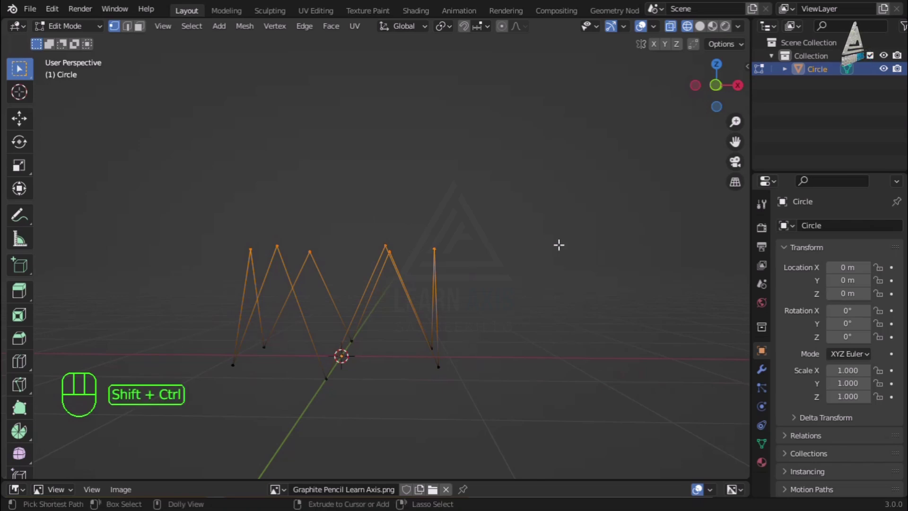
Step: Start a vertex bevel on the selected pencil geometry
{"action": "key", "text": "ctrl+shift+b"}
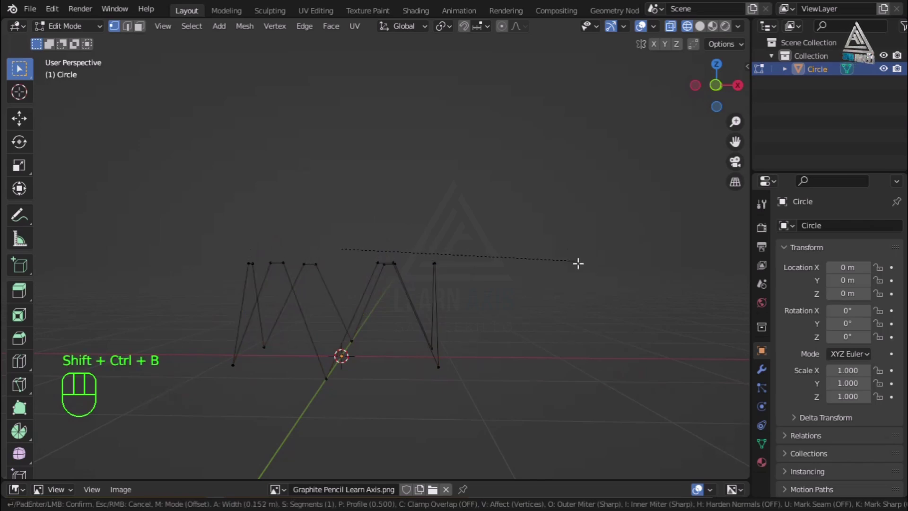
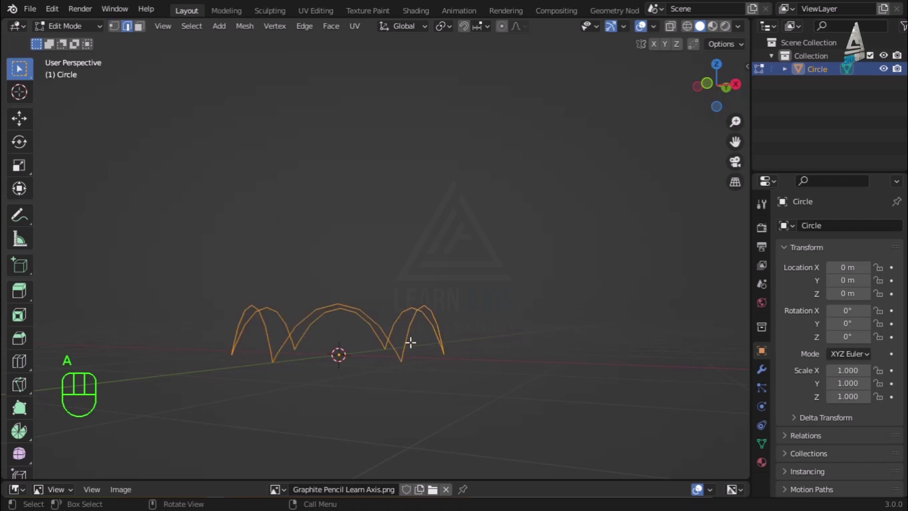
Step: Extrude the top edges into two rounded arch-shaped scallops, checked from the front view
{"action": "key", "text": "KP_1"}
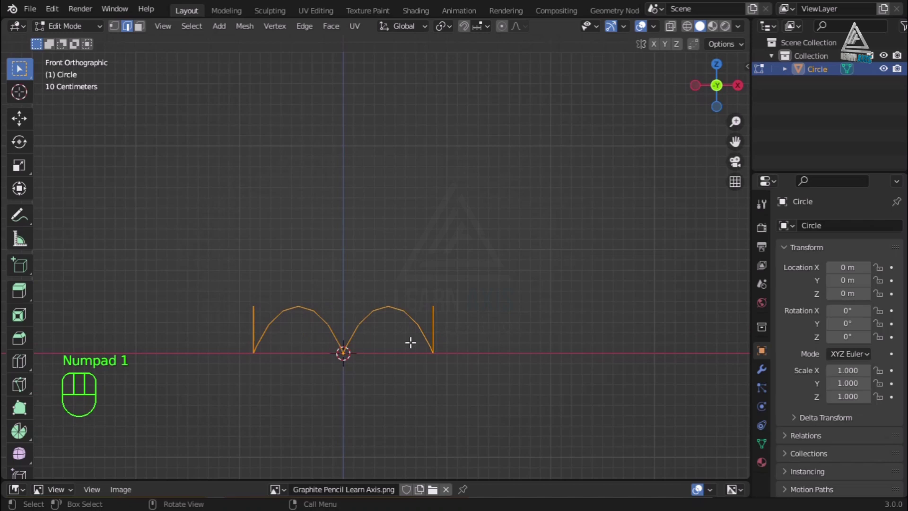
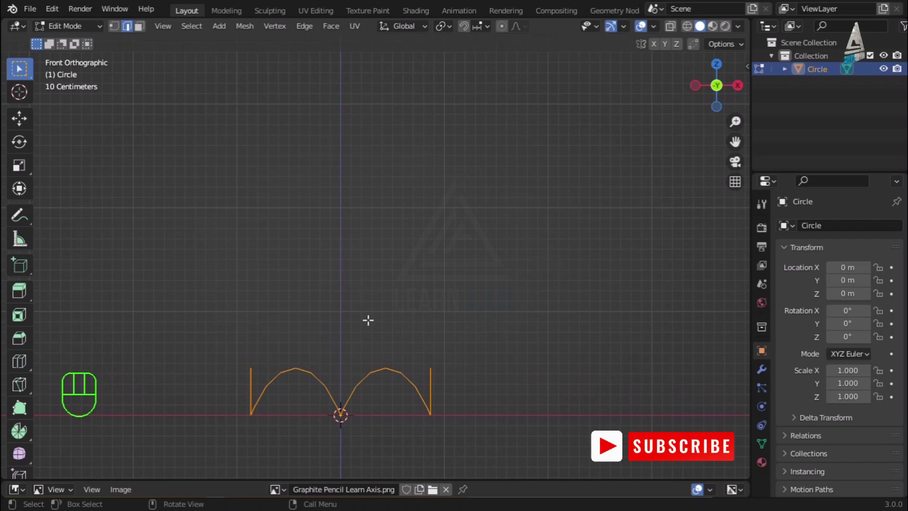
{"action": "key", "text": "e"}
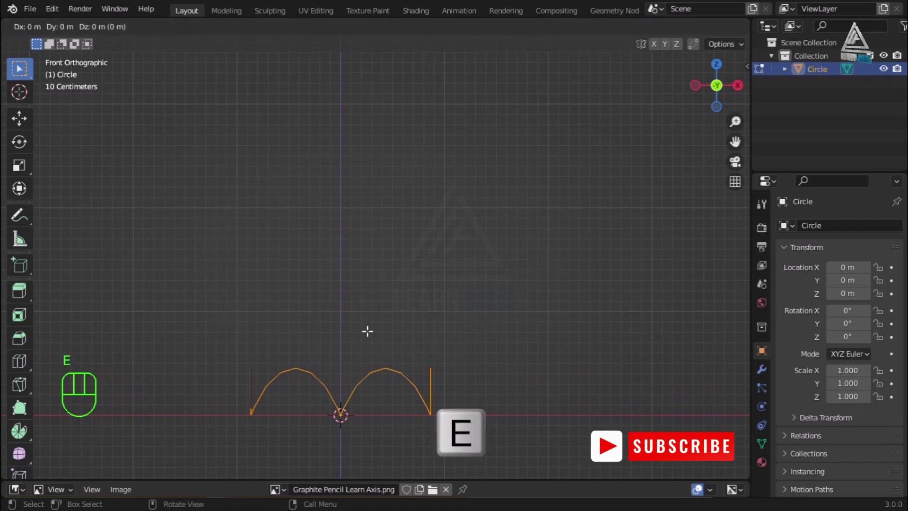
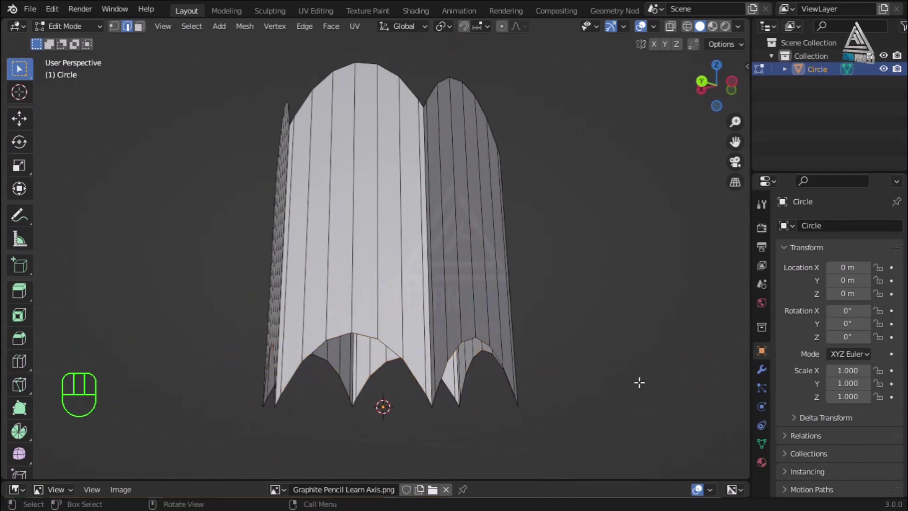
{"action": "key", "text": "KP_1"}
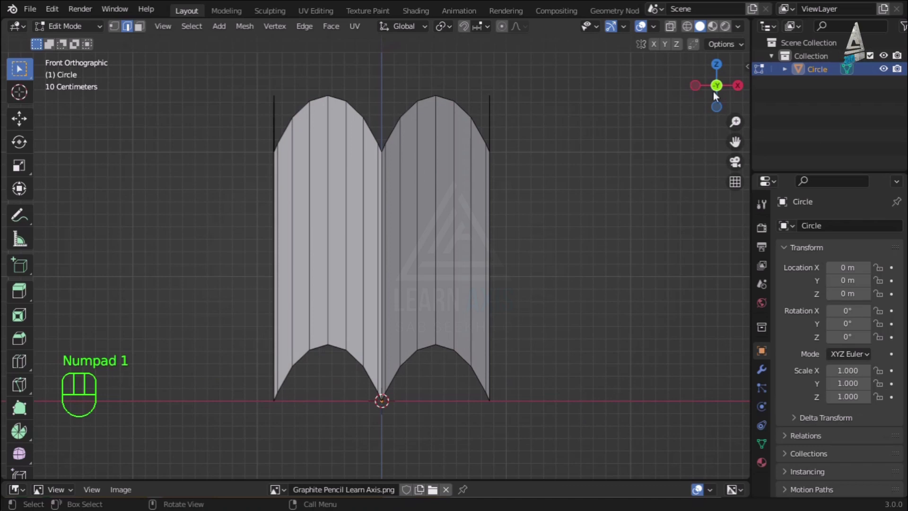
Step: Show the scalloped mesh in wireframe display from the front
{"action": "left_click", "coordinate": [693, 29]}
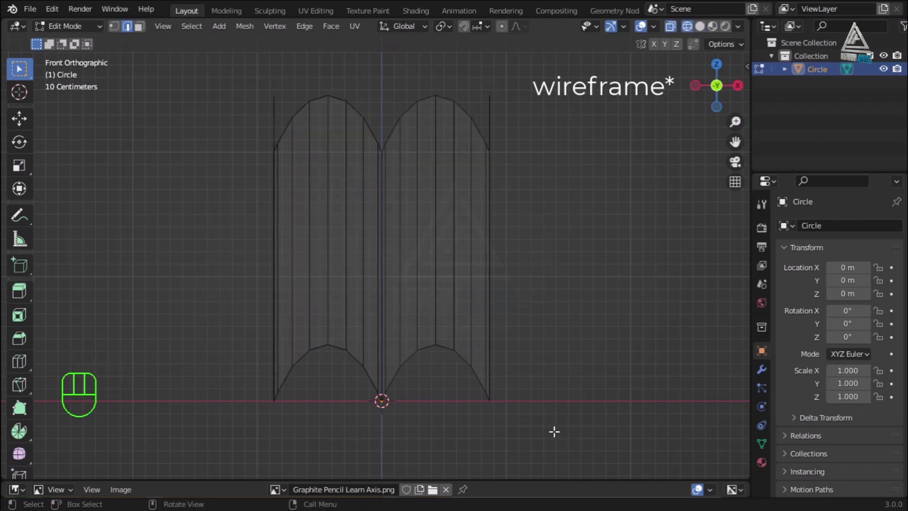
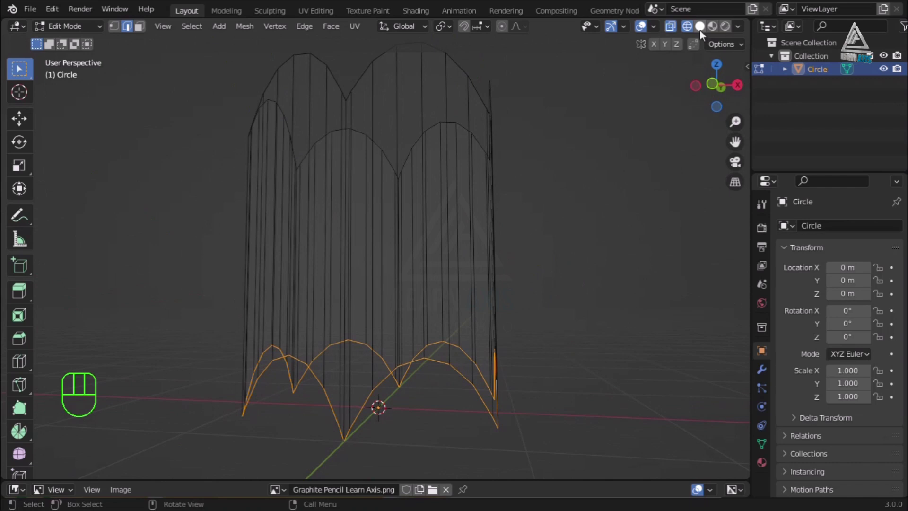
Step: Return to solid shading, scale the mesh, and go back to Object Mode
{"action": "left_click", "coordinate": [702, 26]}
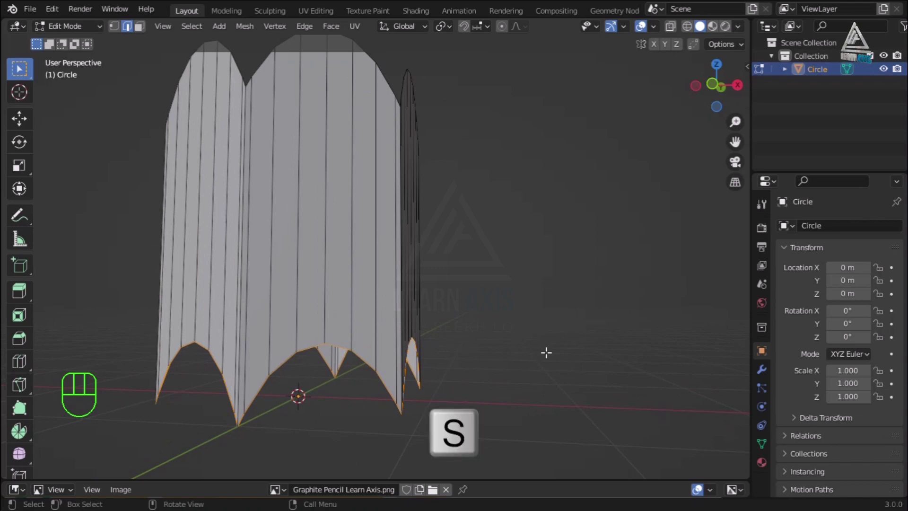
{"action": "key", "text": "s"}
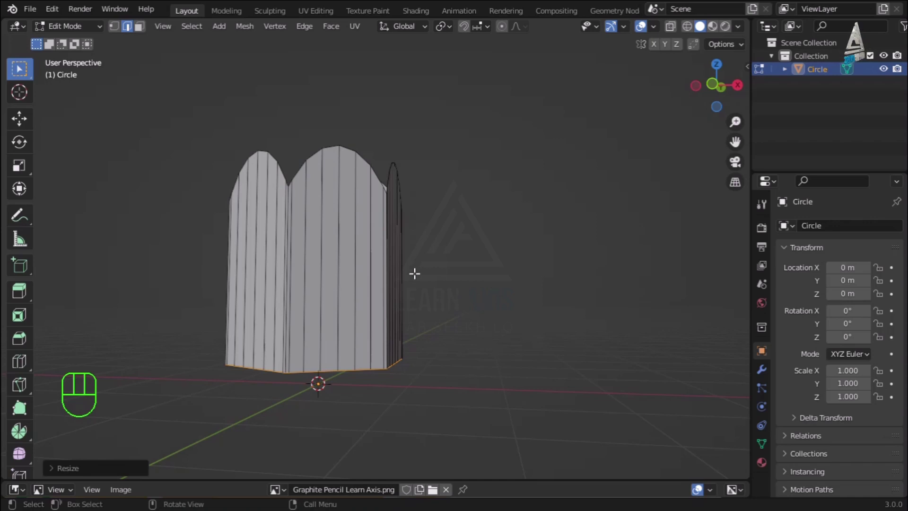
{"action": "key", "text": "Tab"}
Step: Enable the Face Orientation overlay and orbit to see blue and red faces
{"action": "left_click_drag", "start_coordinate": [474, 289], "coordinate": [478, 317]}
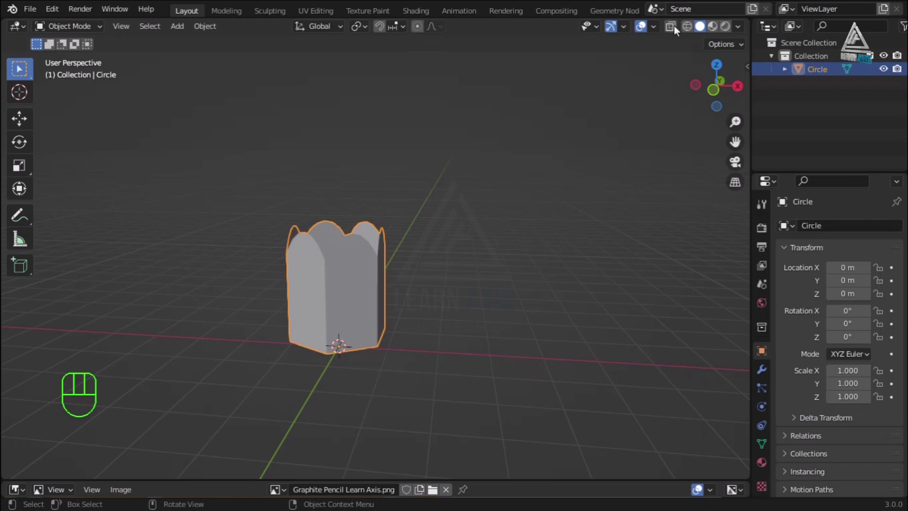
{"action": "left_click_drag", "start_coordinate": [662, 31], "coordinate": [449, 299]}
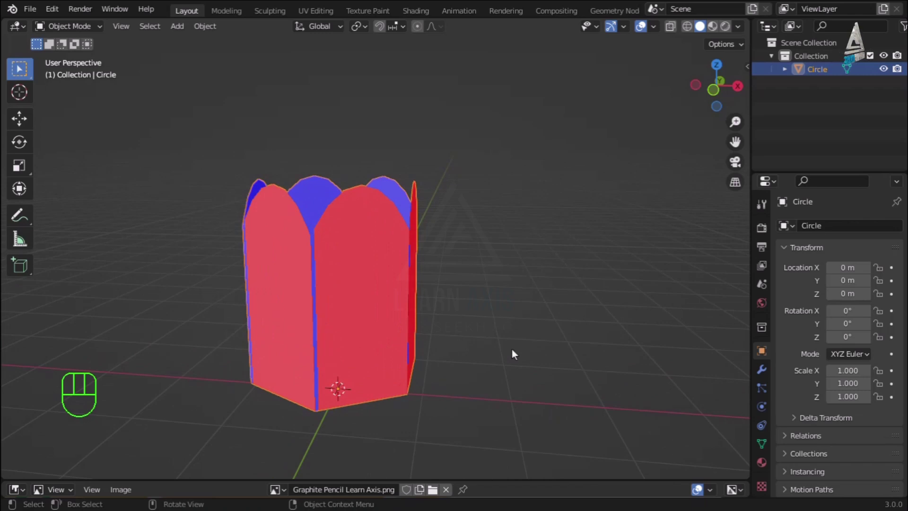
{"action": "left_click_drag", "start_coordinate": [498, 345], "coordinate": [462, 345]}
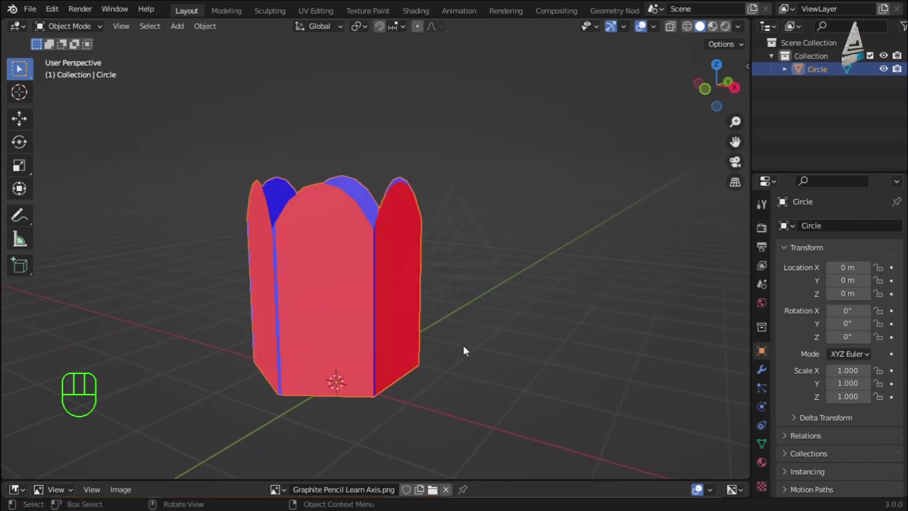
Step: Select all faces, recalculate normals outward with Shift+N, and return to Object Mode
{"action": "key", "text": "Tab"}
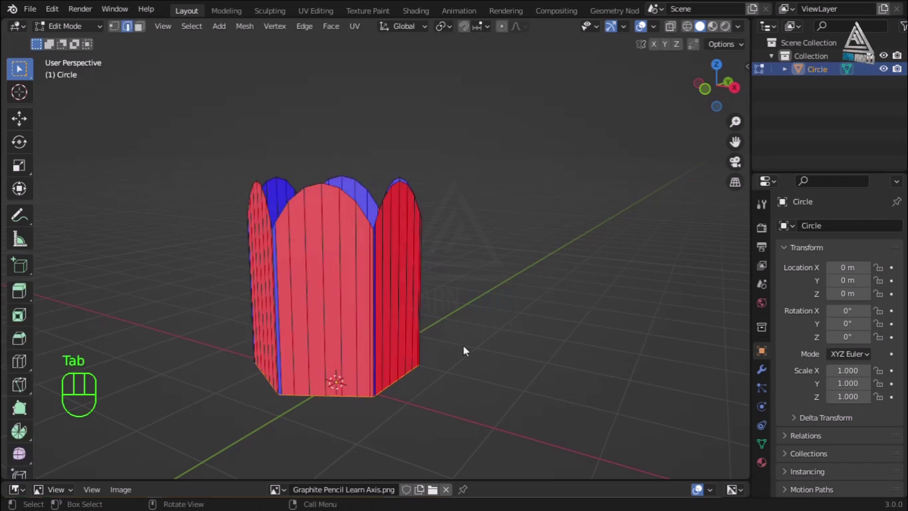
{"action": "left_click", "coordinate": [144, 33]}
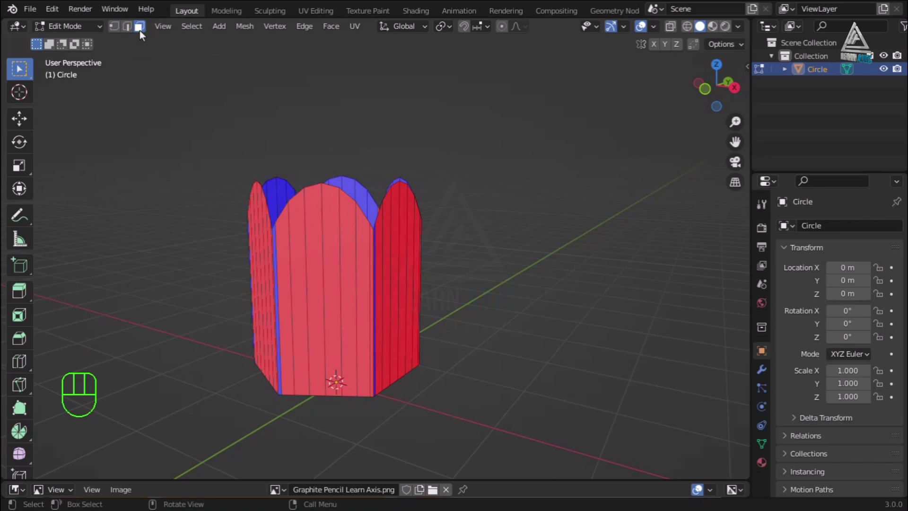
{"action": "key", "text": "a"}
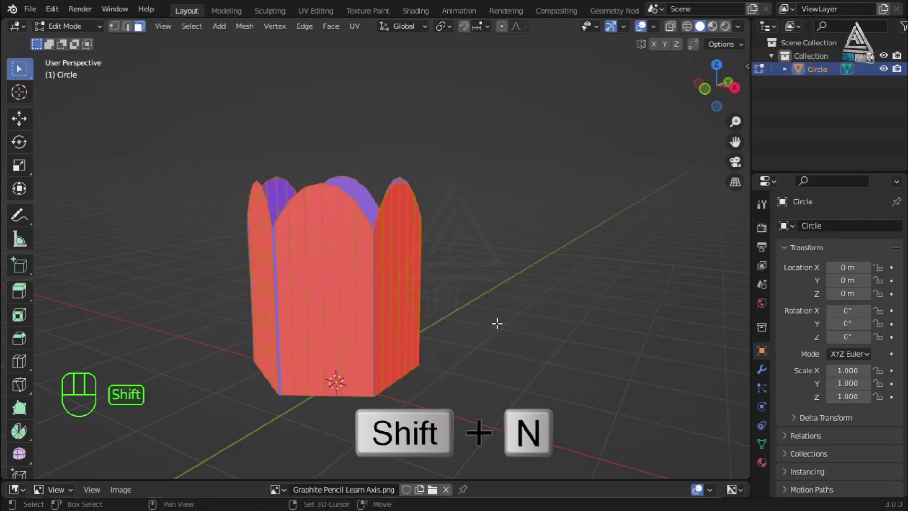
{"action": "key", "text": "shift+n"}
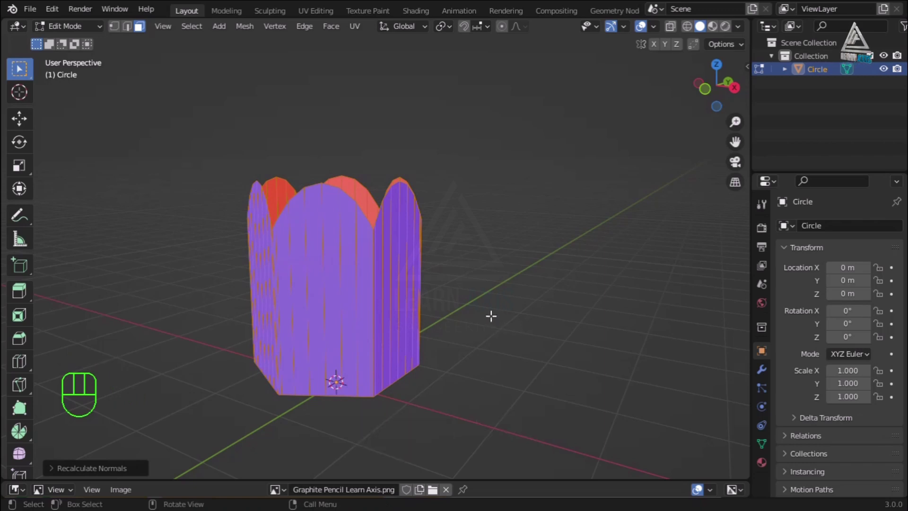
{"action": "key", "text": "Tab"}
{"action": "left_click_drag", "start_coordinate": [500, 316], "coordinate": [505, 293]}
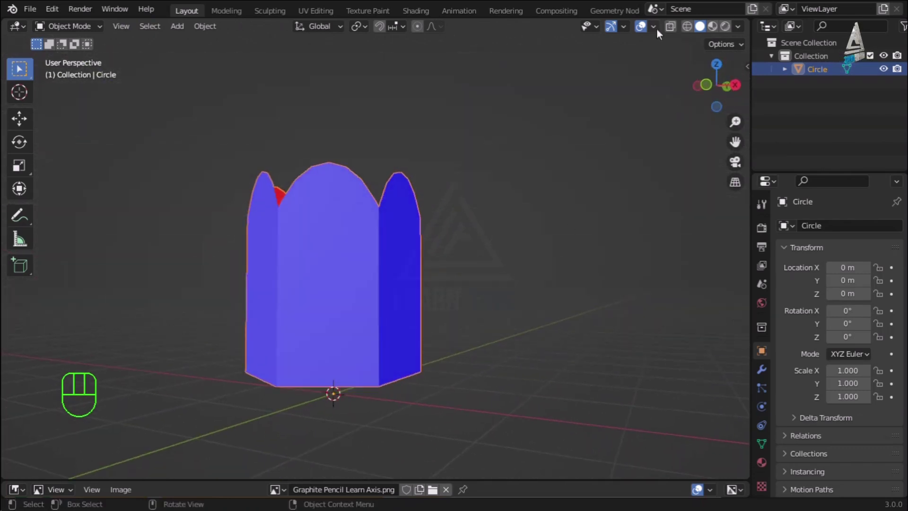
Step: Disable the Face Orientation overlay so the scalloped mesh shows plain grey shading
{"action": "left_click_drag", "start_coordinate": [660, 31], "coordinate": [373, 355]}
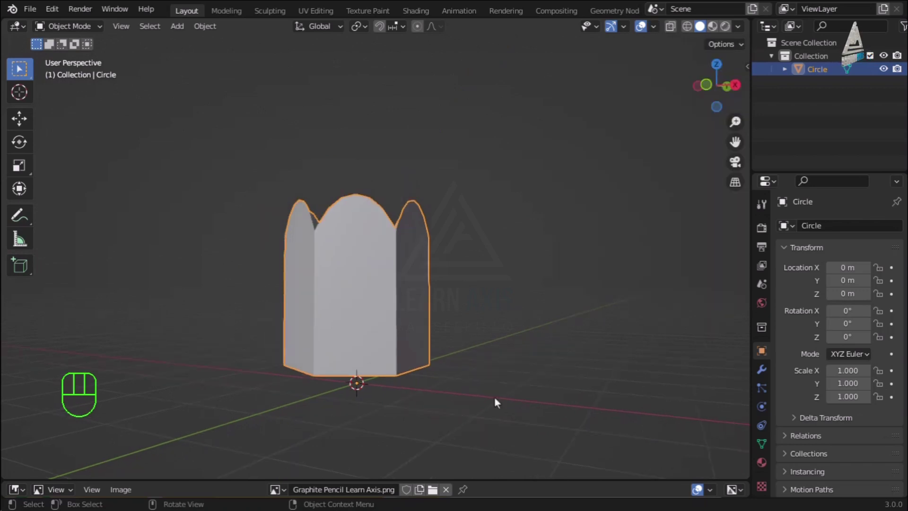
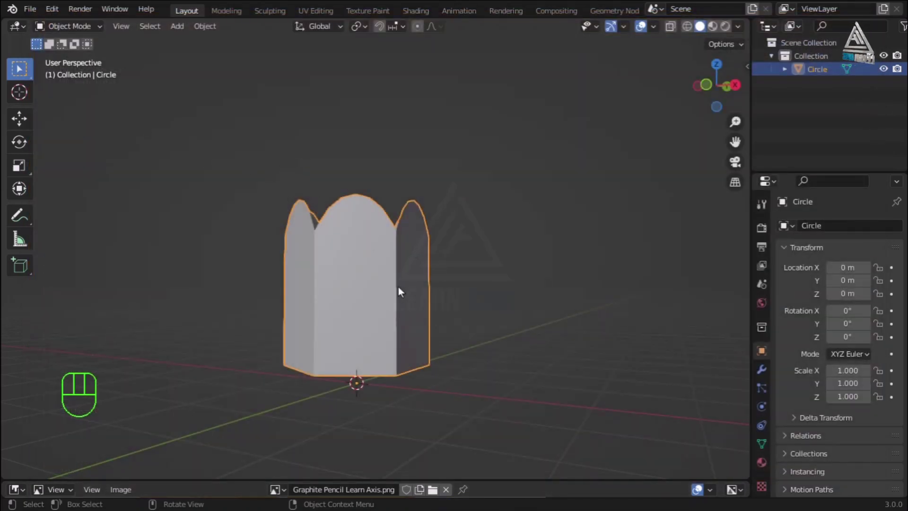
Step: Enter Edit Mode on the scalloped mesh and switch to edge selection
{"action": "key", "text": "Tab"}
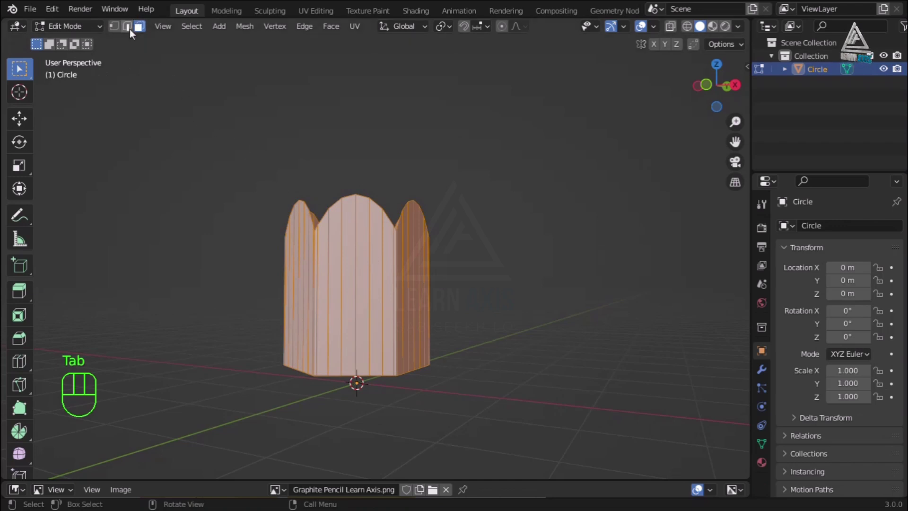
{"action": "left_click", "coordinate": [135, 32]}
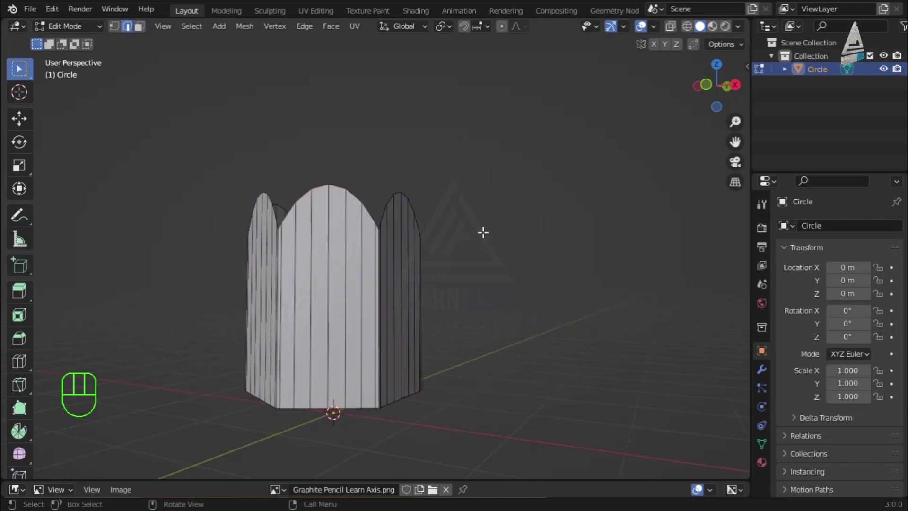
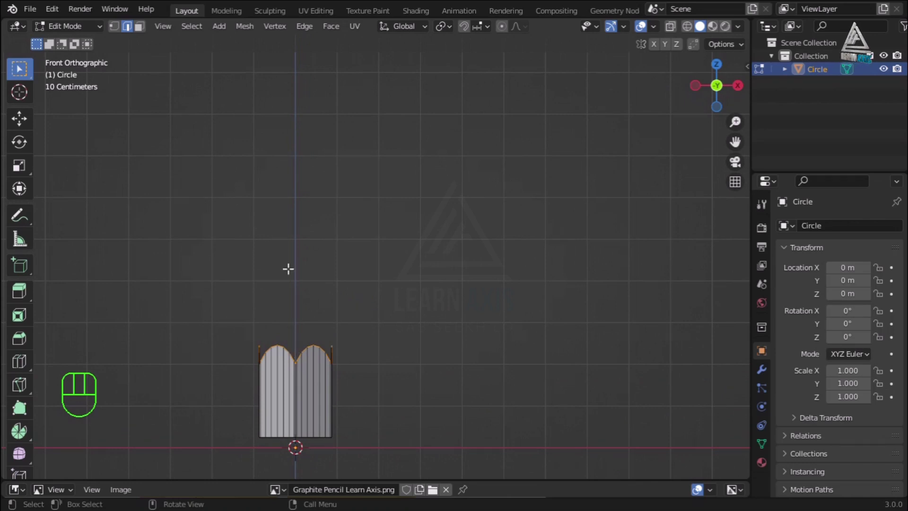
Step: Select the scalloped top rim and start scaling it along the global Z axis
{"action": "key", "text": "e"}
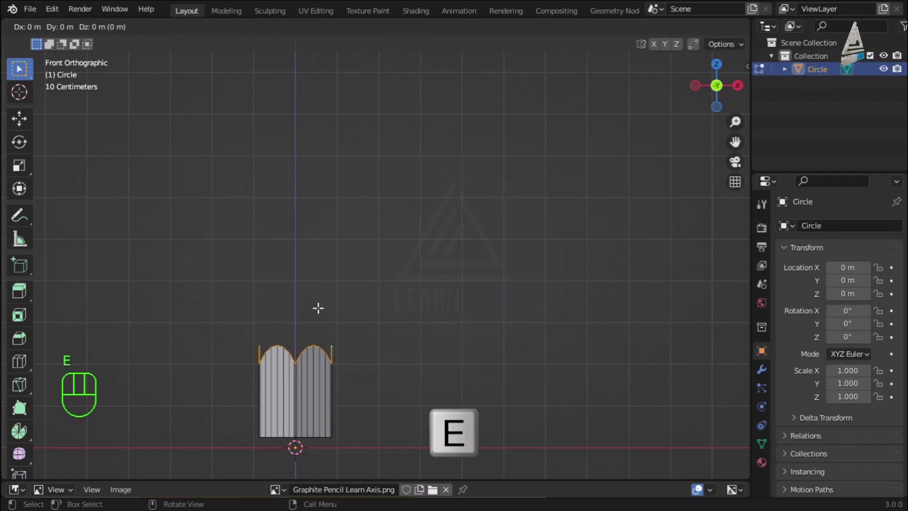
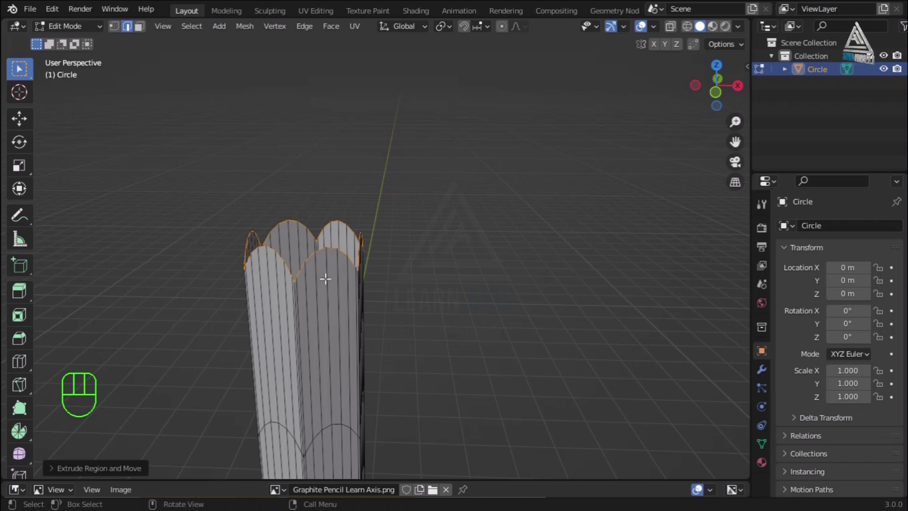
{"action": "key", "text": "s"}
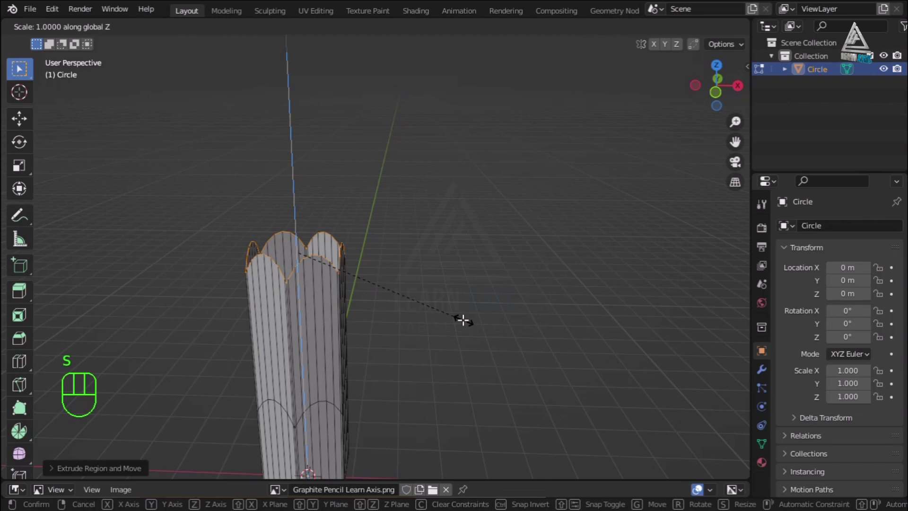
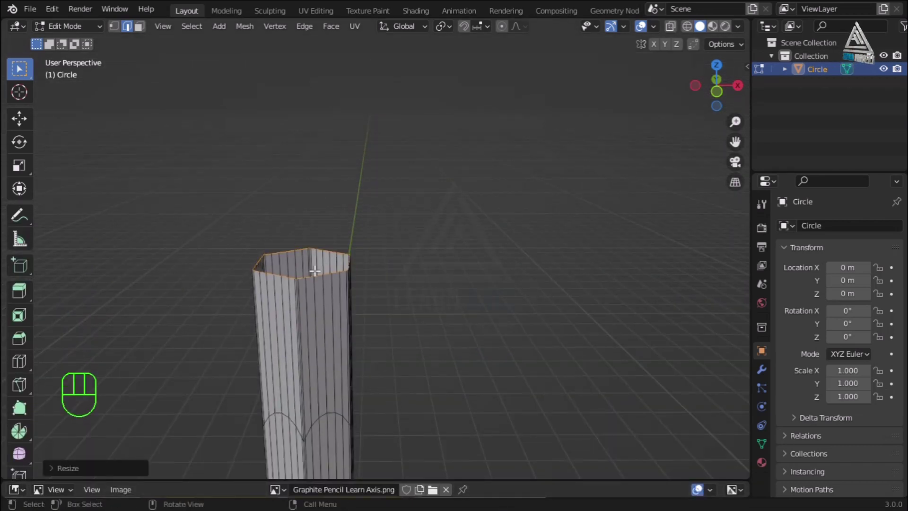
Step: Round the selected top rim into a perfect circle with LoopTools Circle
{"action": "left_click_drag", "start_coordinate": [21, 67], "coordinate": [348, 91]}
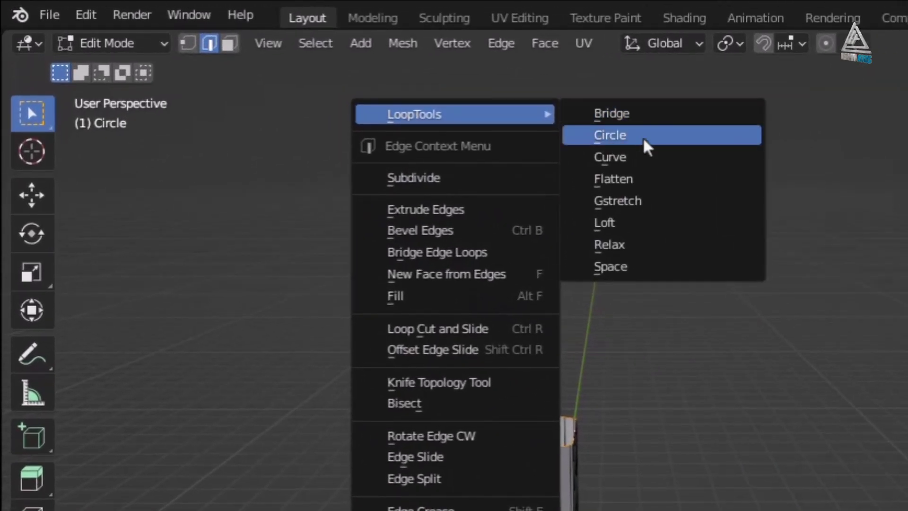
{"action": "middle_click", "coordinate": [22, 67]}
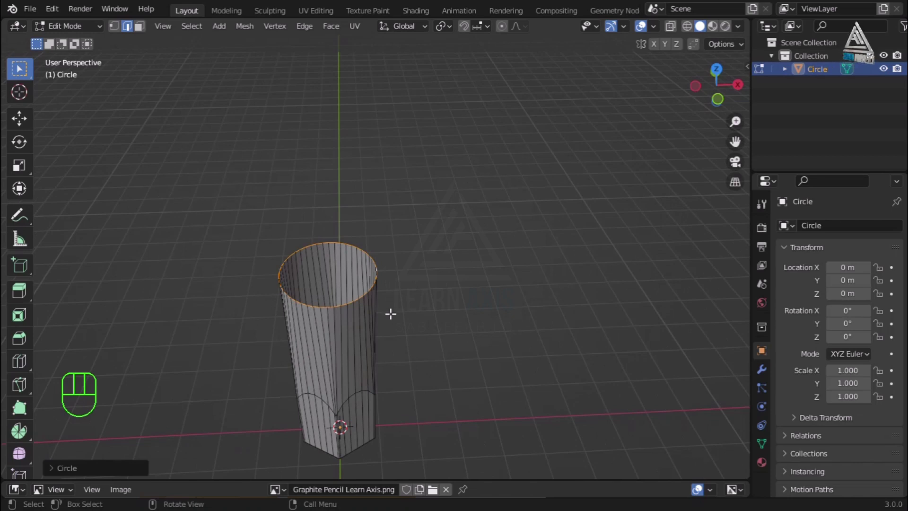
Step: From top view, scale the end loop down to about 0.27 to form the cone tip
{"action": "key", "text": "KP_7"}
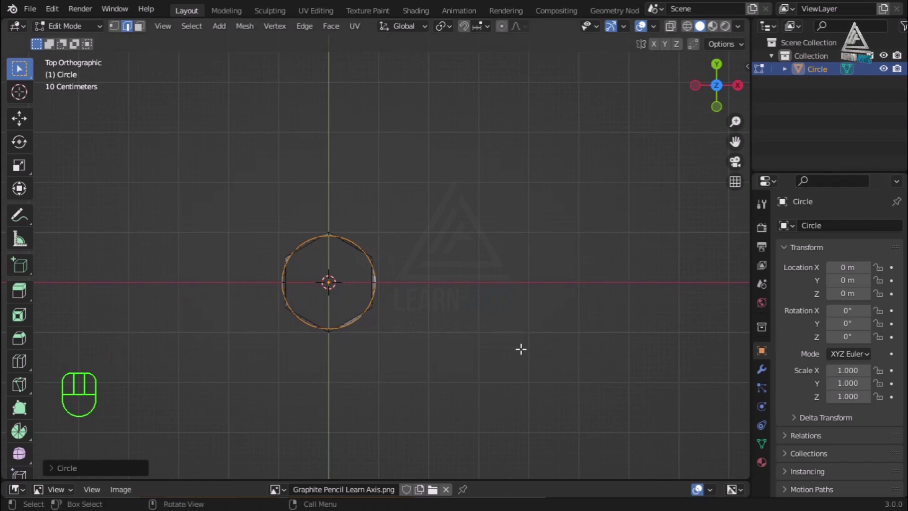
{"action": "key", "text": "s"}
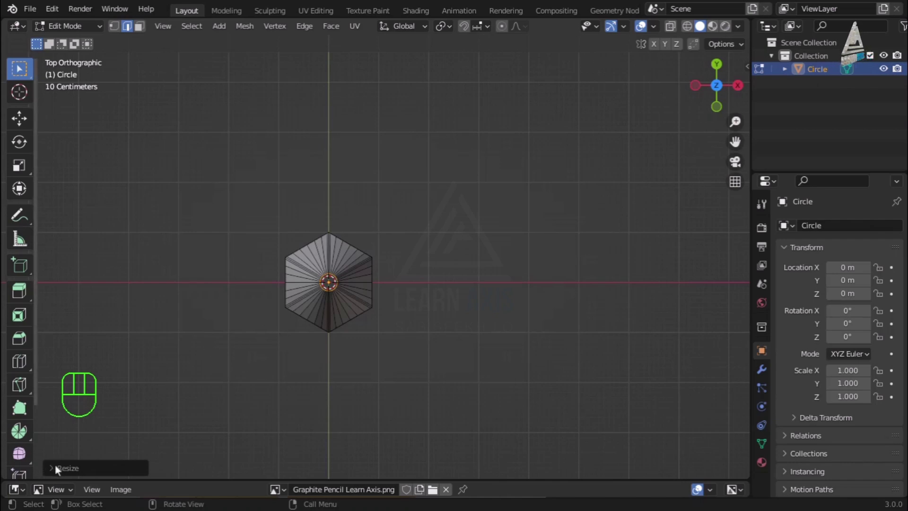
{"action": "left_click", "coordinate": [53, 472]}
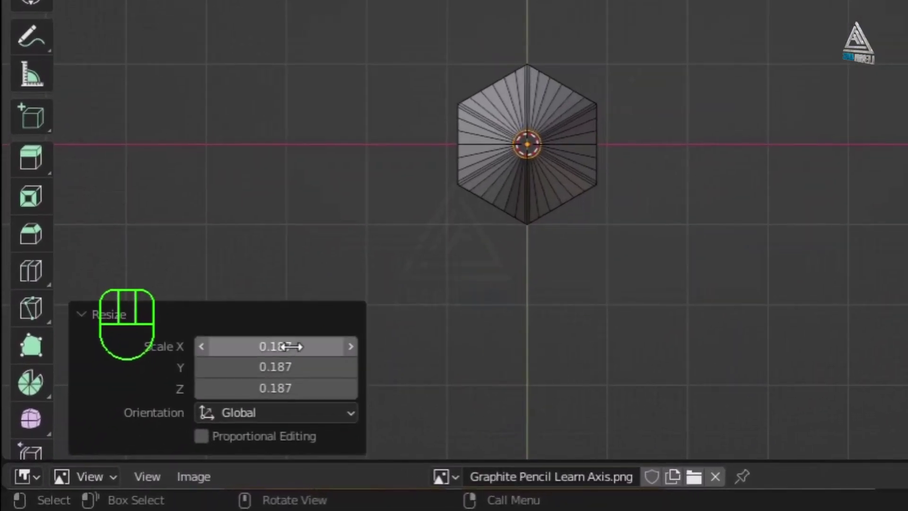
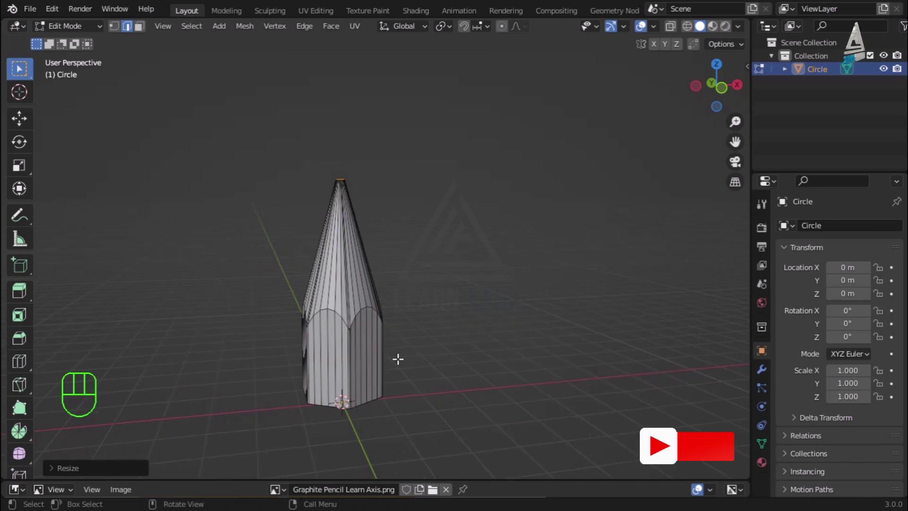
Step: From front view, cut and slide a new edge loop across the cone above the scalloped seam
{"action": "key", "text": "KP_1"}
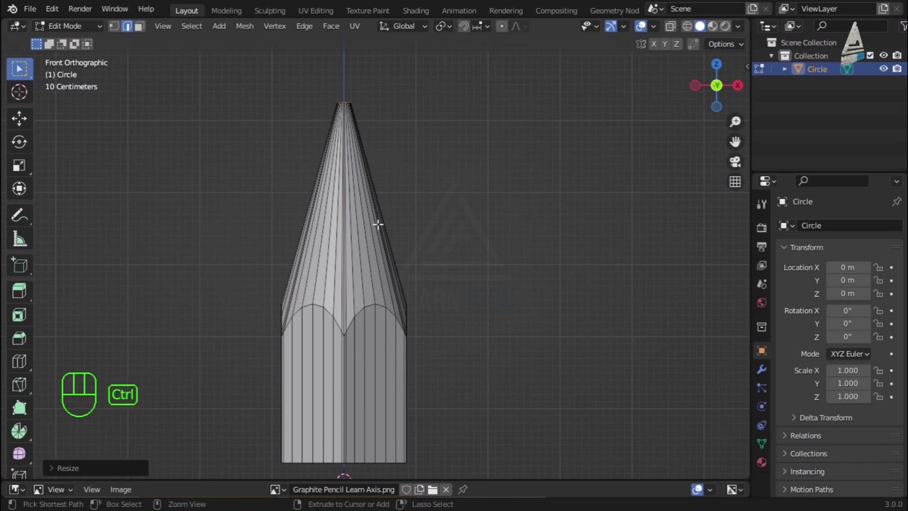
{"action": "key", "text": "ctrl+r"}
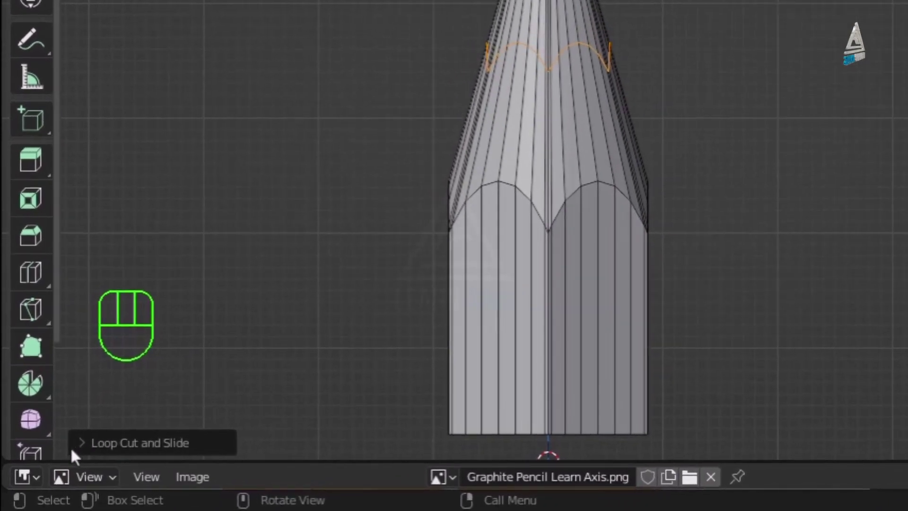
{"action": "left_click", "coordinate": [84, 457]}
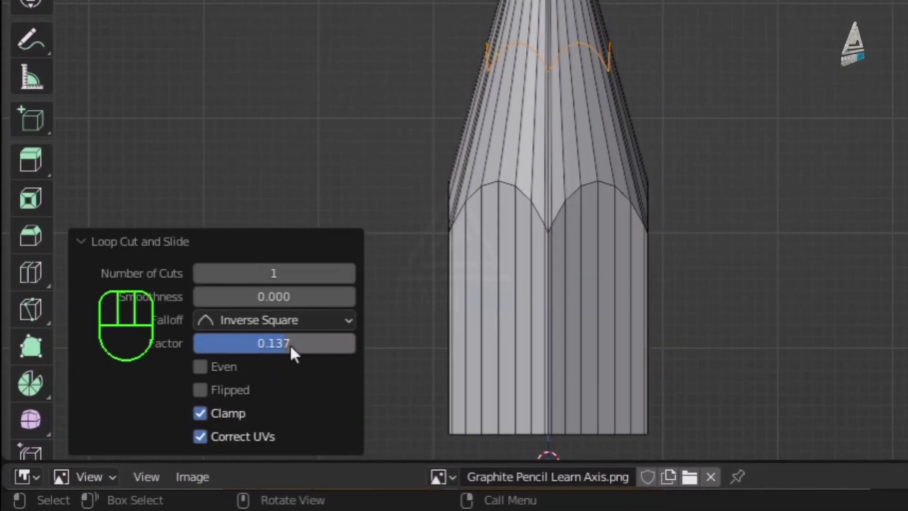
{"action": "left_click_drag", "start_coordinate": [302, 354], "coordinate": [179, 413]}
{"action": "key", "text": "KP_0"}
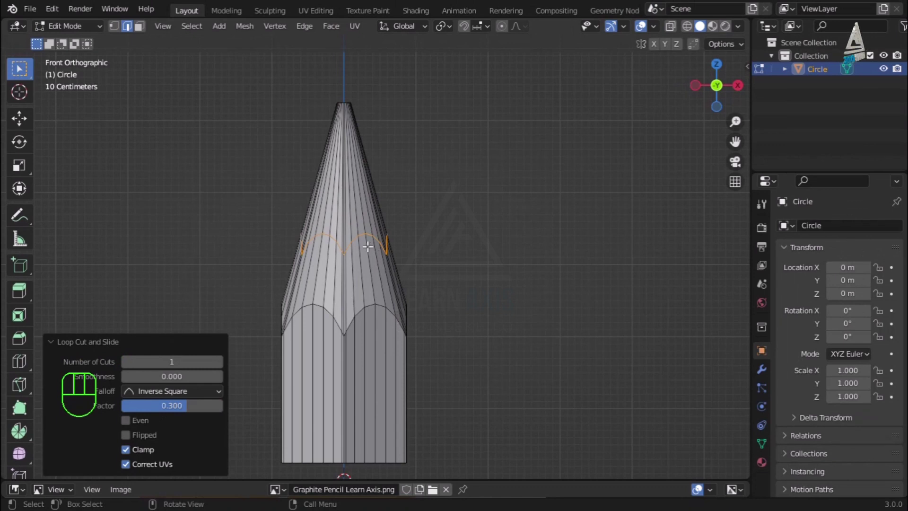
Step: Add a loop cut near the cone's base and slide it along the cone into place
{"action": "left_click_drag", "start_coordinate": [371, 245], "coordinate": [437, 86]}
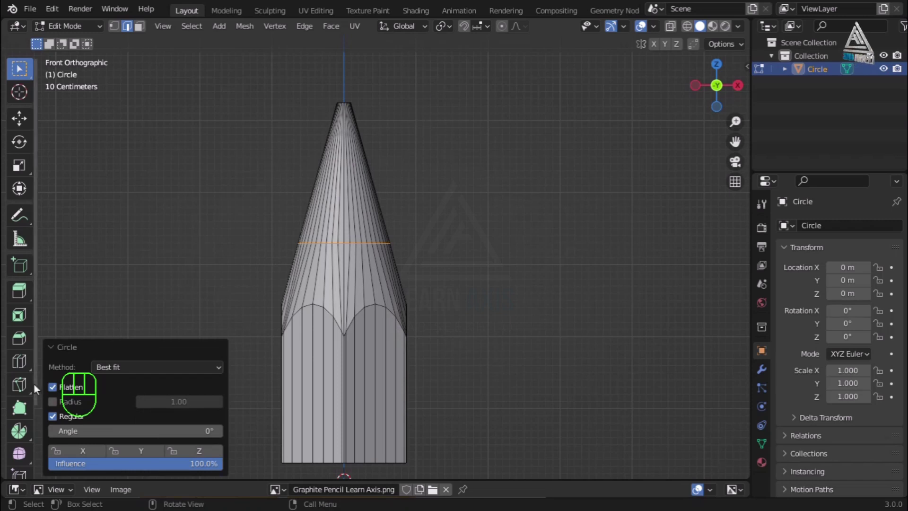
{"action": "left_click", "coordinate": [55, 349]}
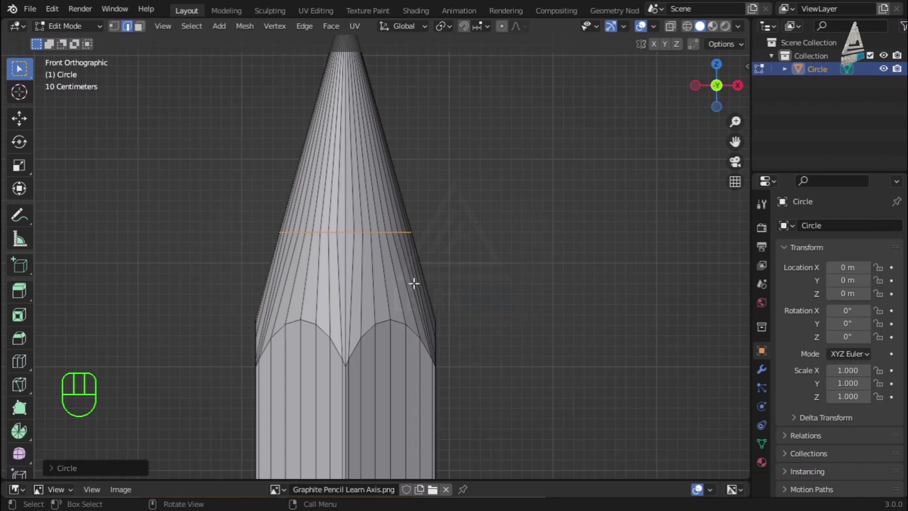
{"action": "key", "text": "ctrl+r"}
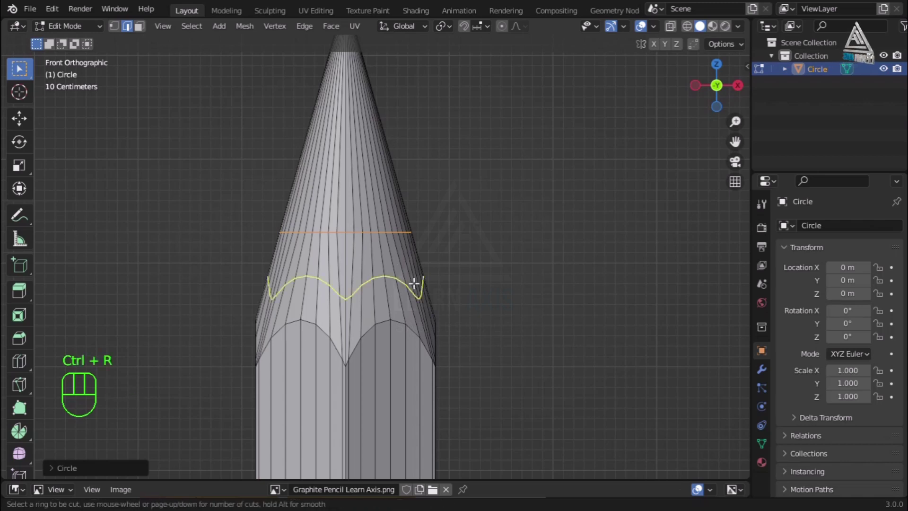
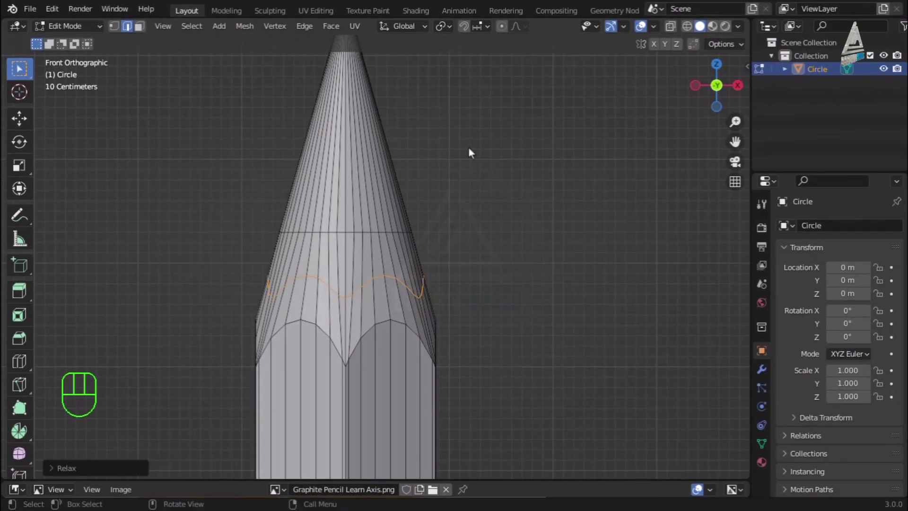
{"action": "left_click", "coordinate": [107, 439]}
{"action": "left_click_drag", "start_coordinate": [236, 404], "coordinate": [236, 294]}
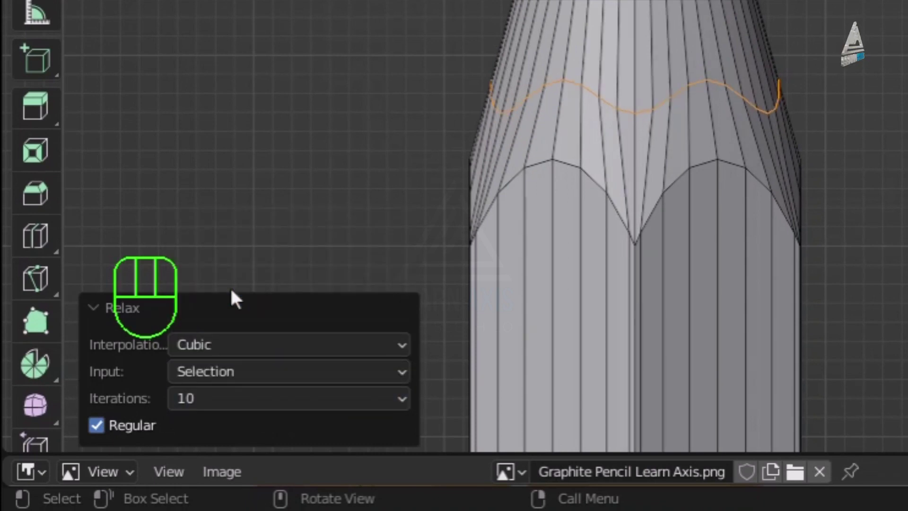
{"action": "left_click", "coordinate": [95, 313]}
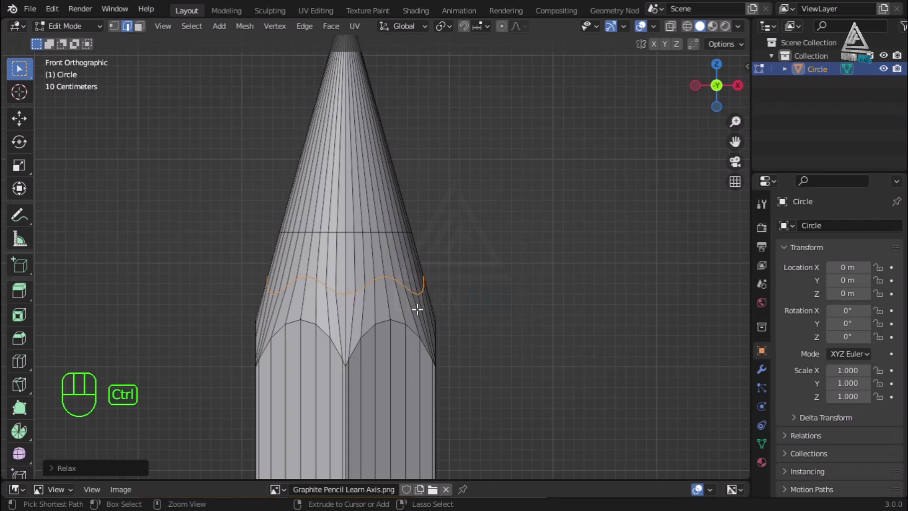
Step: Add further loop cuts on the cone, bringing one tight against the scalloped seam
{"action": "key", "text": "ctrl+r"}
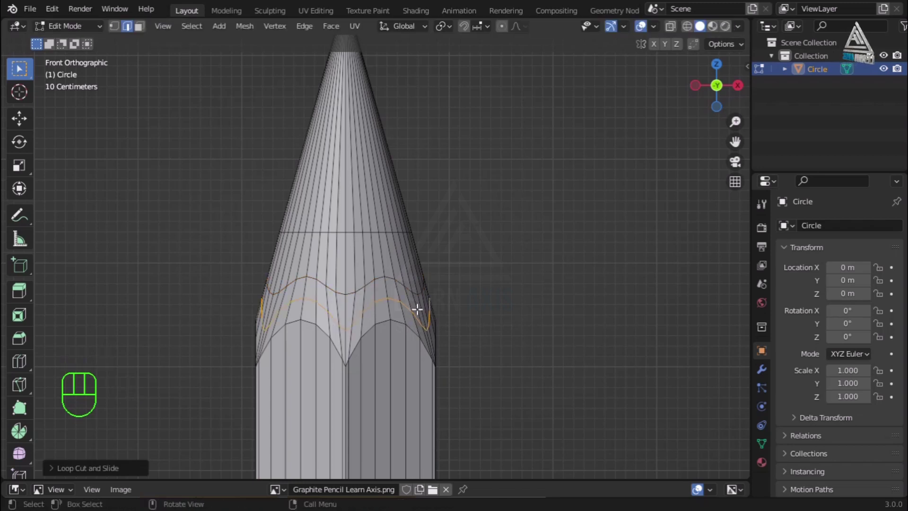
{"action": "left_click_drag", "start_coordinate": [422, 313], "coordinate": [498, 154]}
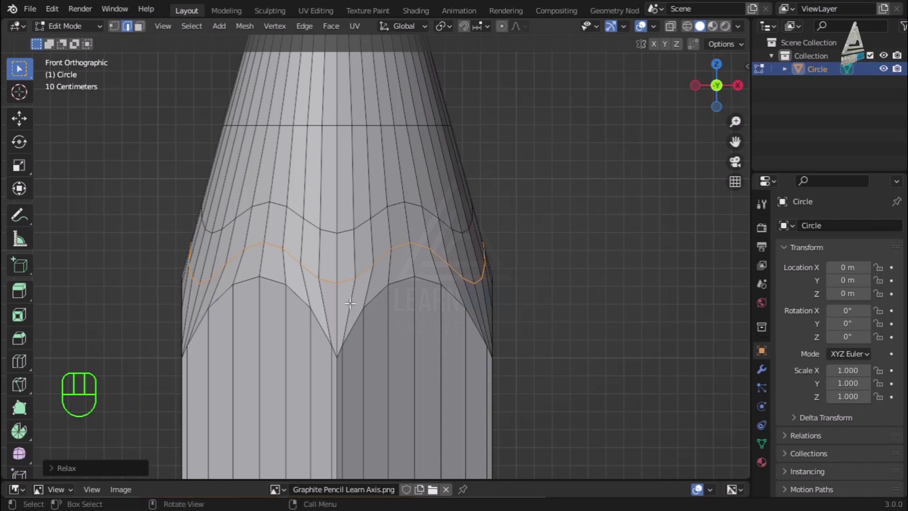
{"action": "key", "text": "ctrl+r"}
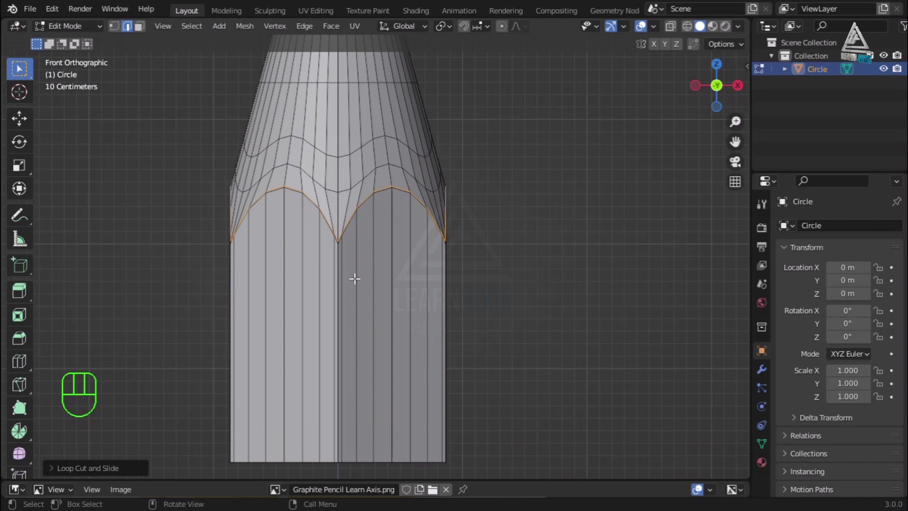
{"action": "key", "text": "ctrl+r"}
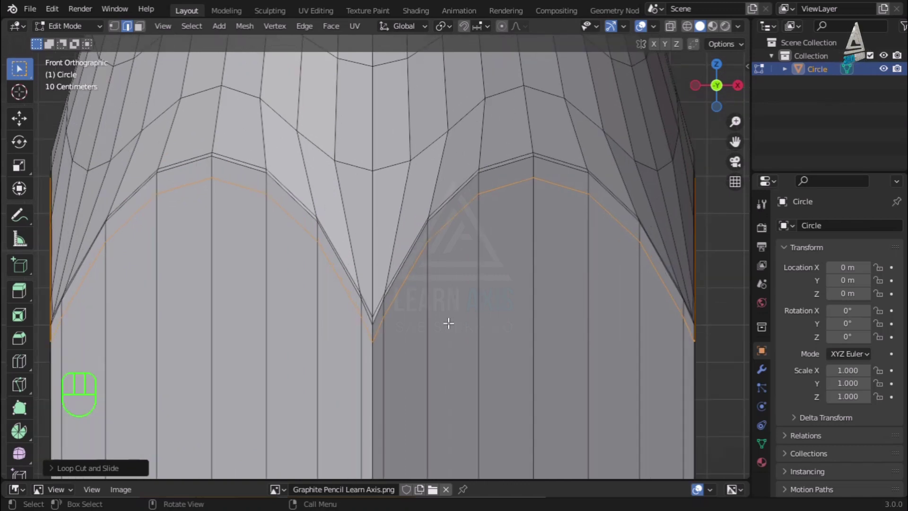
Step: Edge-slide the loop to hug the seam, then start a loop cut midway up the cone
{"action": "key", "text": "g"}
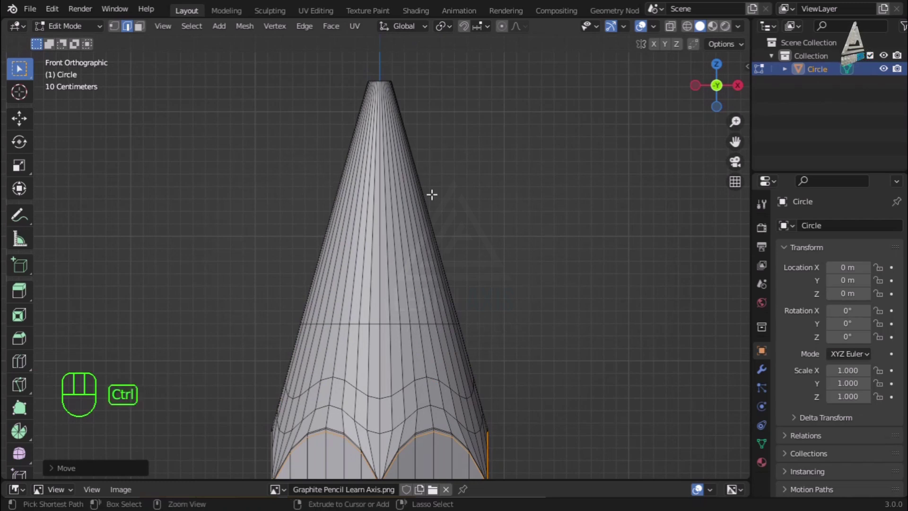
{"action": "key", "text": "ctrl+r"}
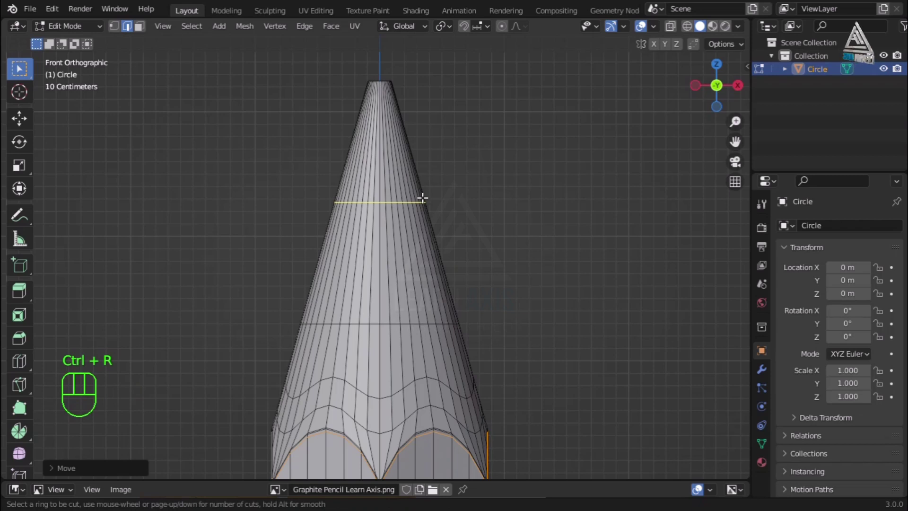
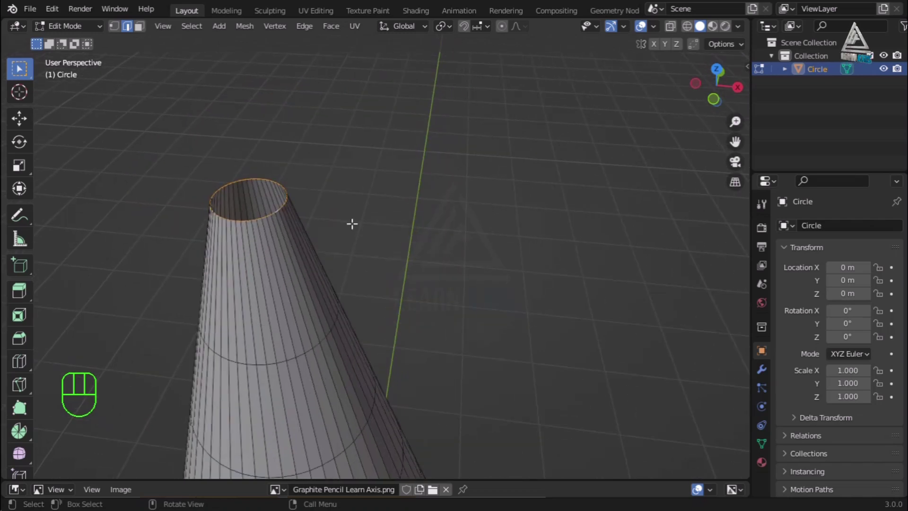
Step: In face select mode, inset the pencil's flat top face to form a narrow rim
{"action": "key", "text": "f"}
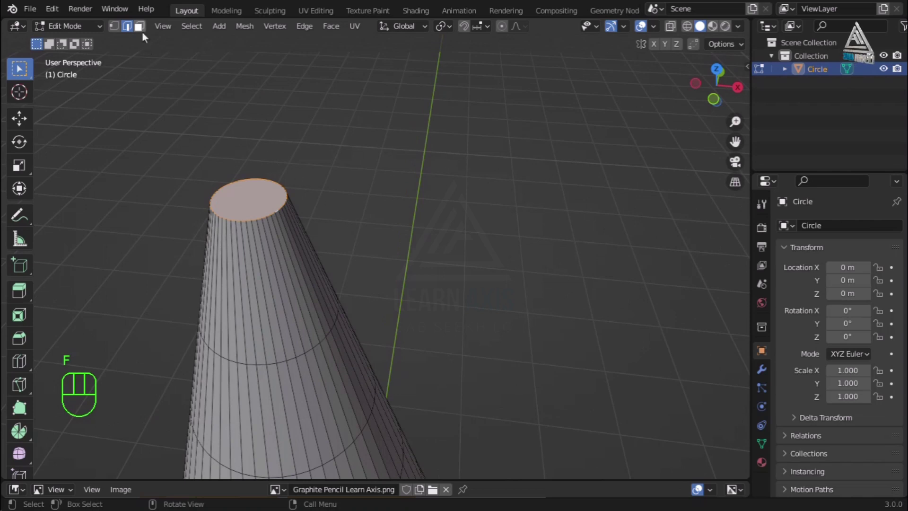
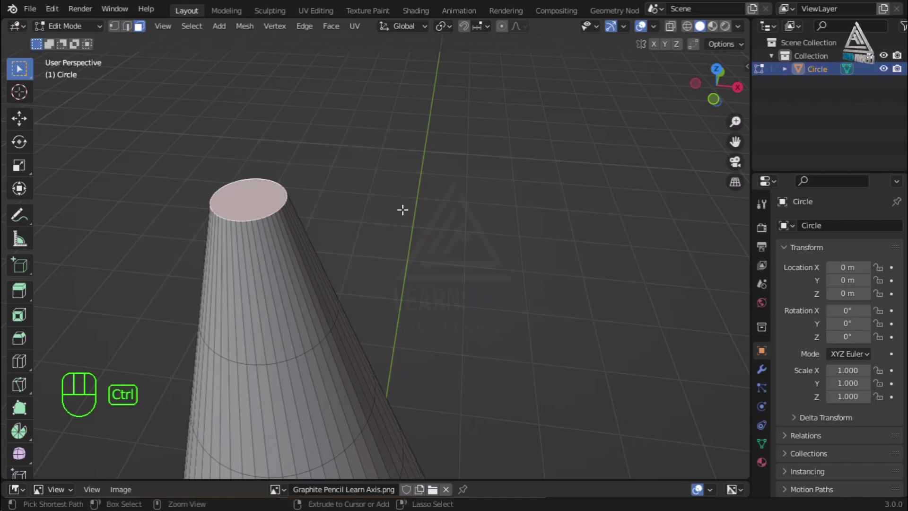
{"action": "key", "text": "ctrl+b"}
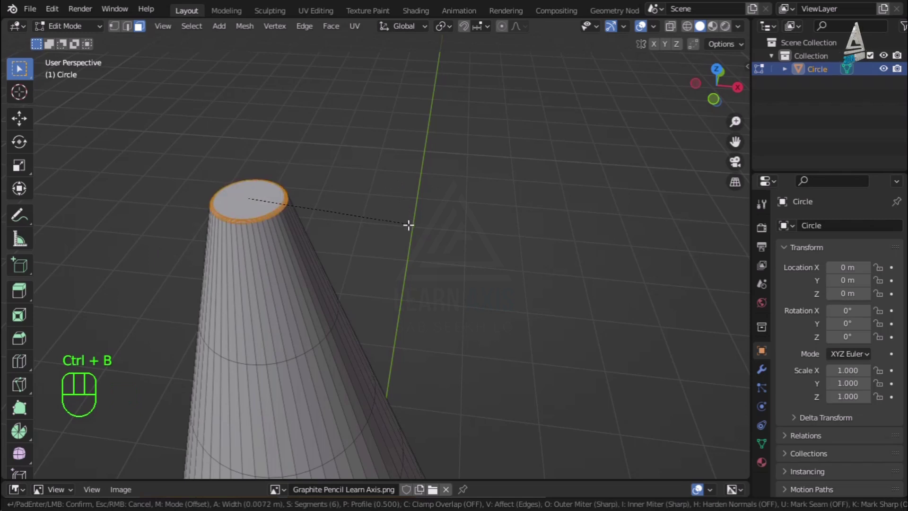
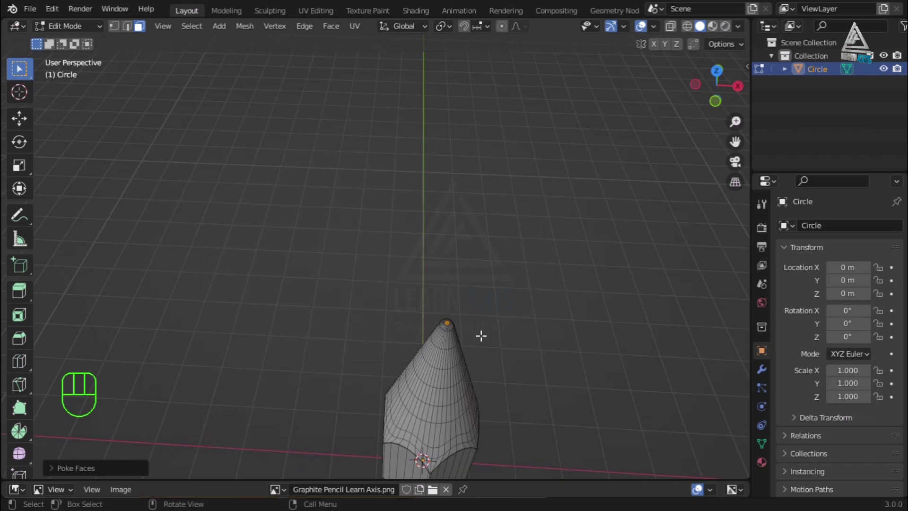
Step: Return to Object Mode, orbit to the tip, and shade the pencil smooth
{"action": "key", "text": "Tab"}
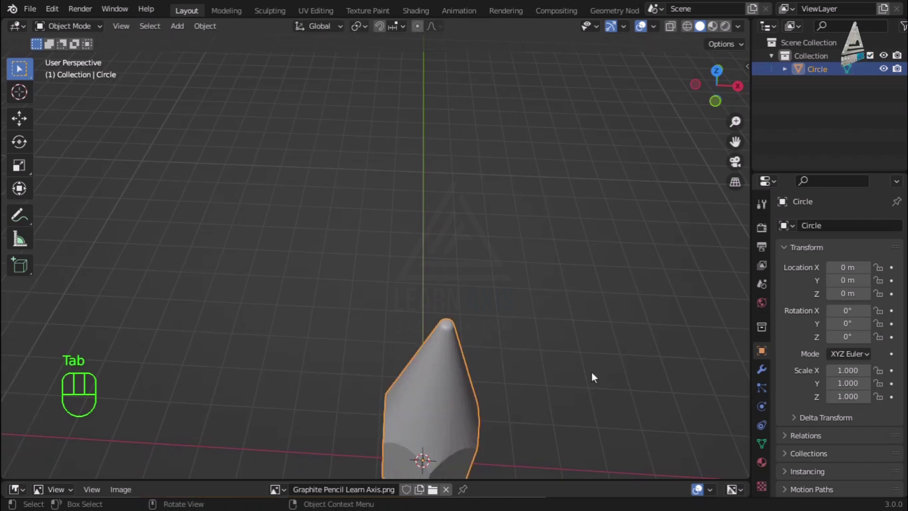
{"action": "left_click_drag", "start_coordinate": [594, 371], "coordinate": [583, 288]}
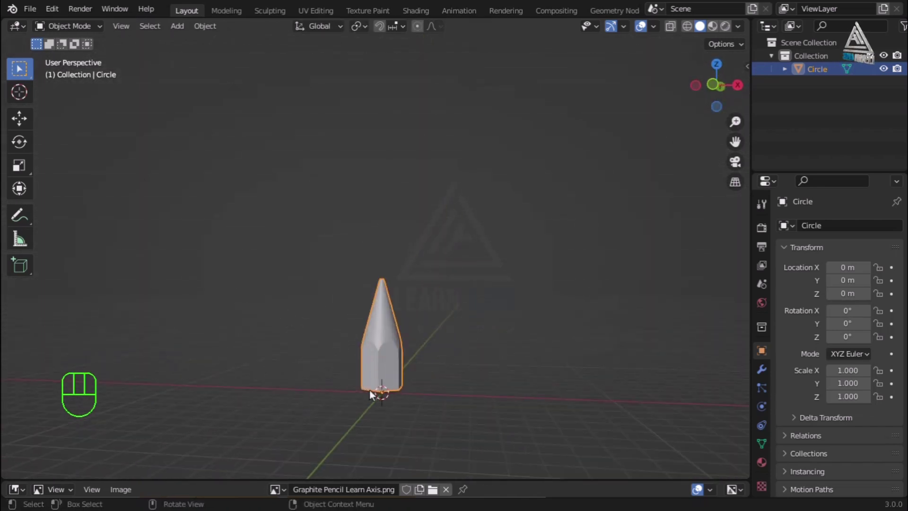
{"action": "left_click_drag", "start_coordinate": [502, 390], "coordinate": [483, 392]}
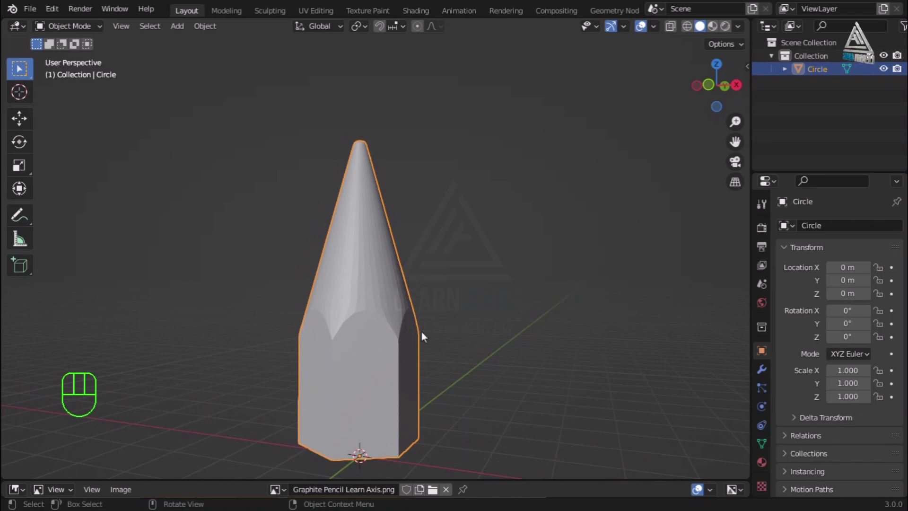
{"action": "left_click_drag", "start_coordinate": [359, 274], "coordinate": [340, 270]}
{"action": "key", "text": "q"}
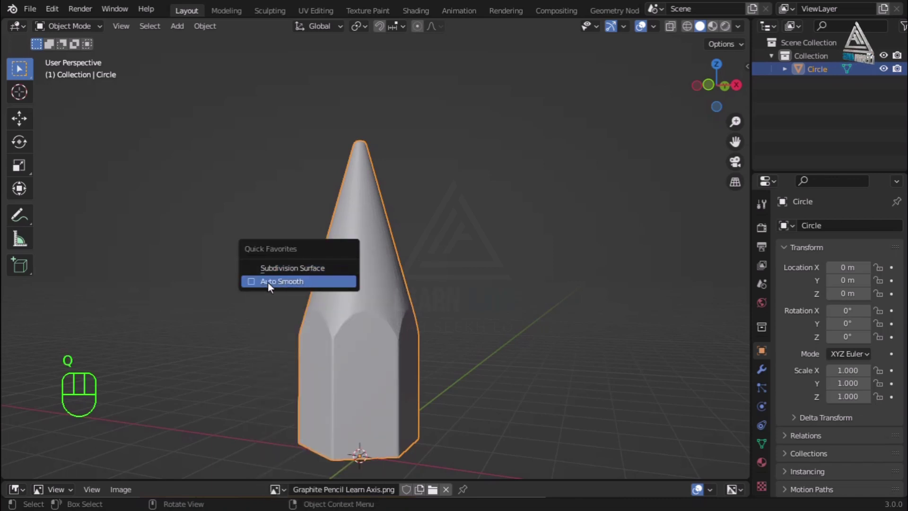
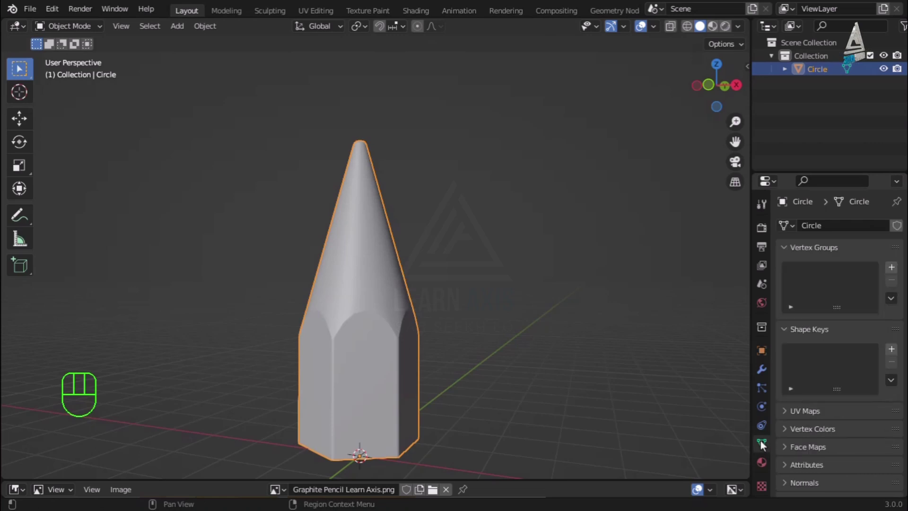
Step: Enable Auto Smooth at 30° under the mesh's Normals settings and inspect the pencil tip
{"action": "left_click", "coordinate": [788, 421]}
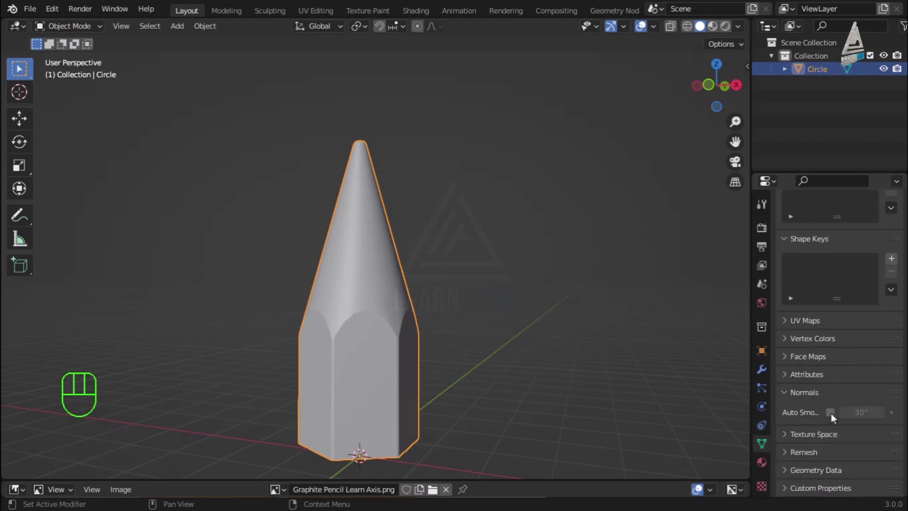
{"action": "left_click_drag", "start_coordinate": [836, 416], "coordinate": [371, 292]}
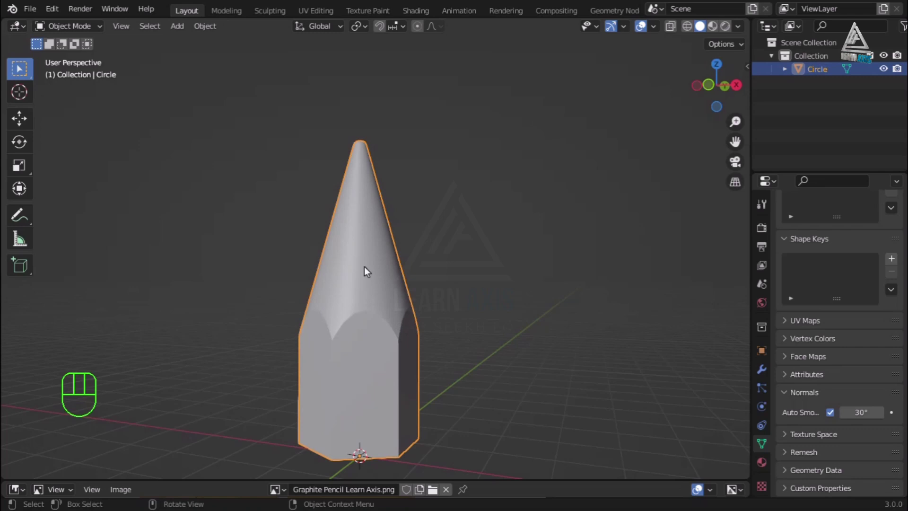
{"action": "left_click_drag", "start_coordinate": [365, 248], "coordinate": [513, 320]}
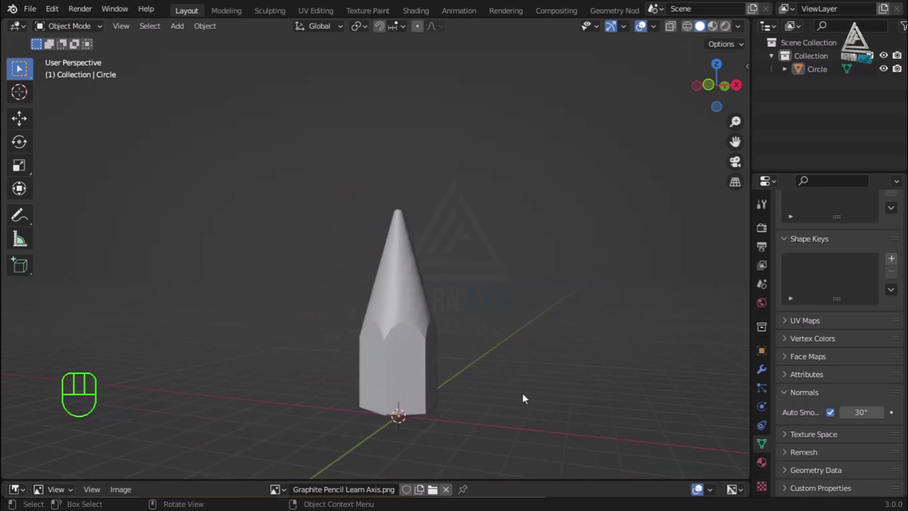
{"action": "left_click_drag", "start_coordinate": [523, 393], "coordinate": [485, 387]}
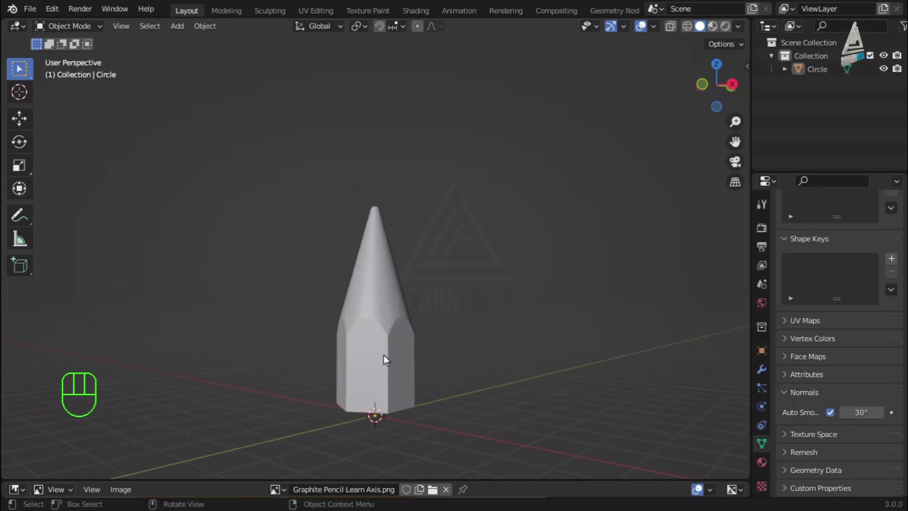
{"action": "left_click_drag", "start_coordinate": [387, 355], "coordinate": [361, 348]}
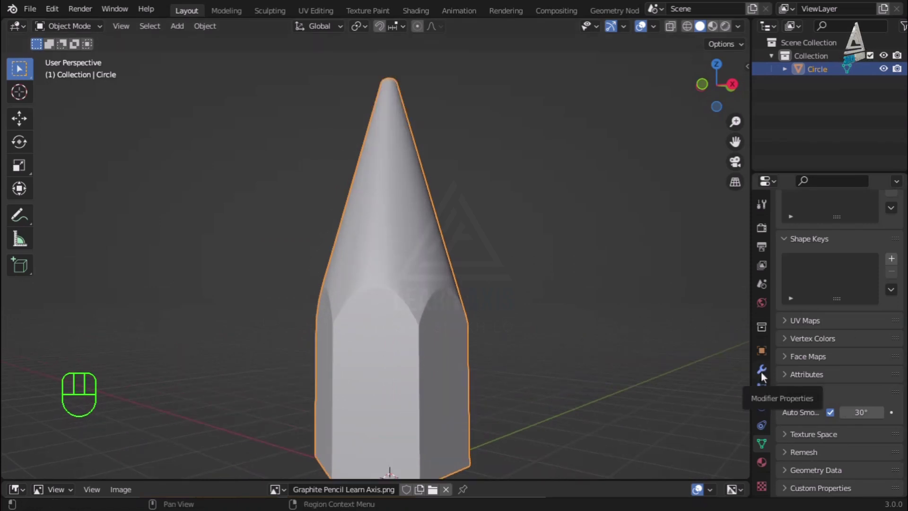
Step: Add a Subdivision Surface modifier via Ctrl+1 and raise Levels Viewport to 2, matching render
{"action": "left_click", "coordinate": [766, 375]}
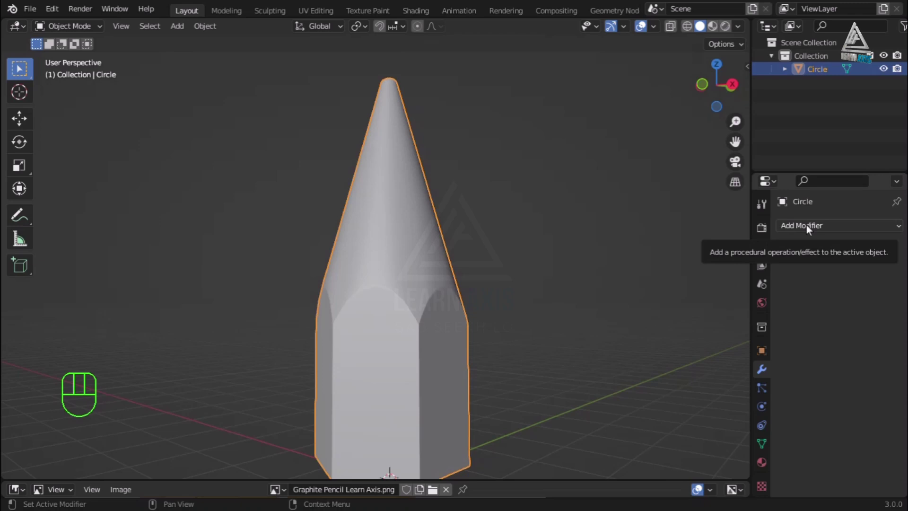
{"action": "left_click_drag", "start_coordinate": [811, 227], "coordinate": [546, 94]}
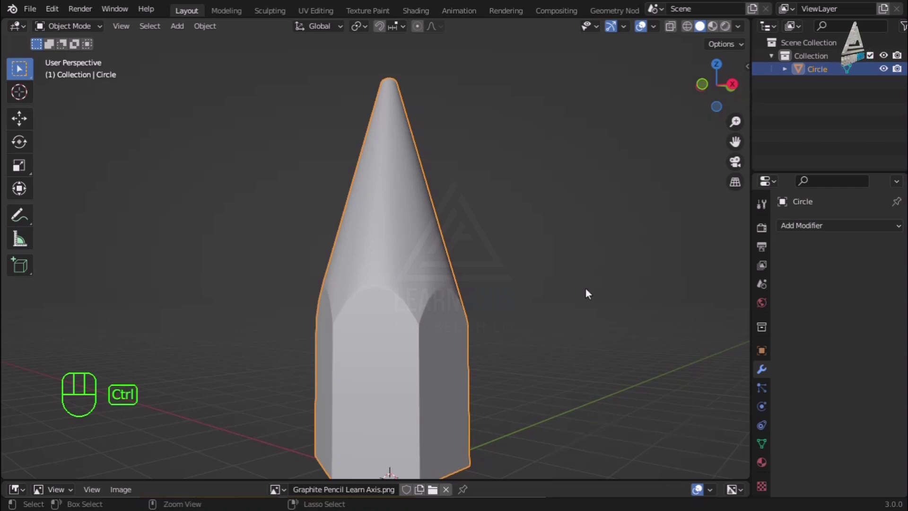
{"action": "key", "text": "ctrl+1"}
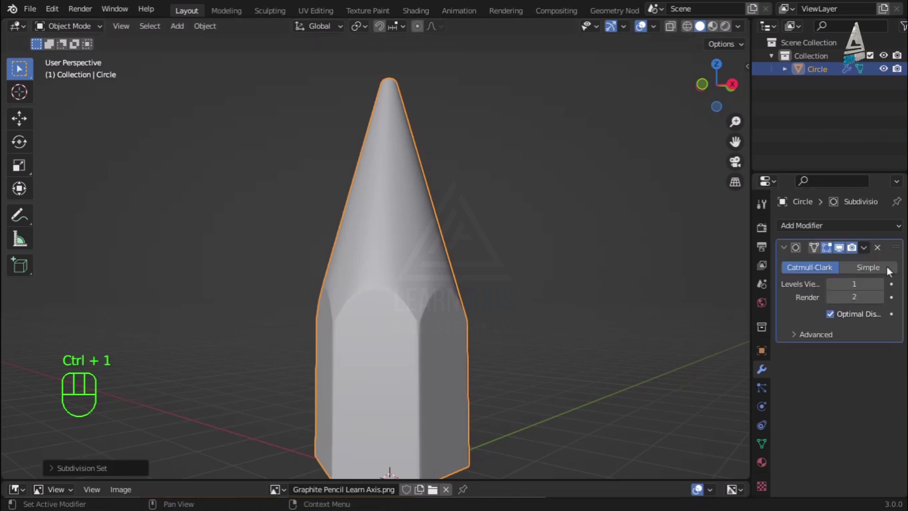
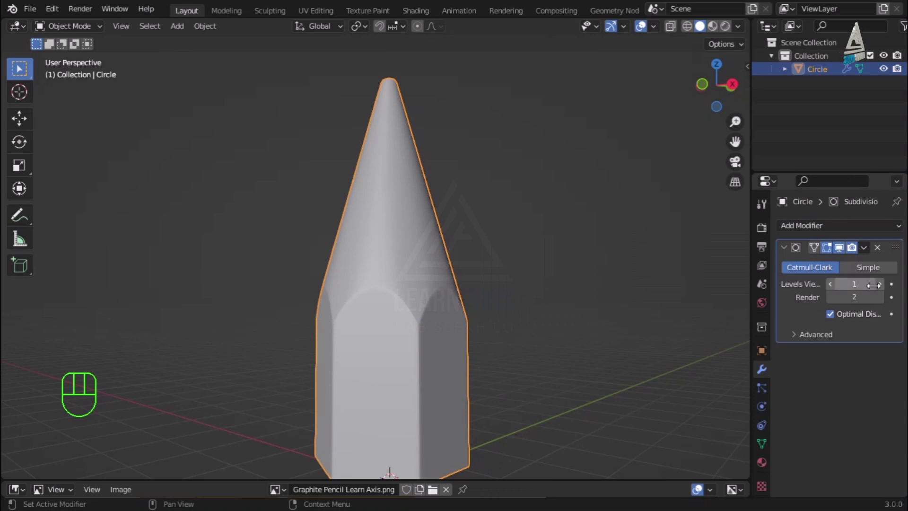
{"action": "left_click", "coordinate": [883, 289]}
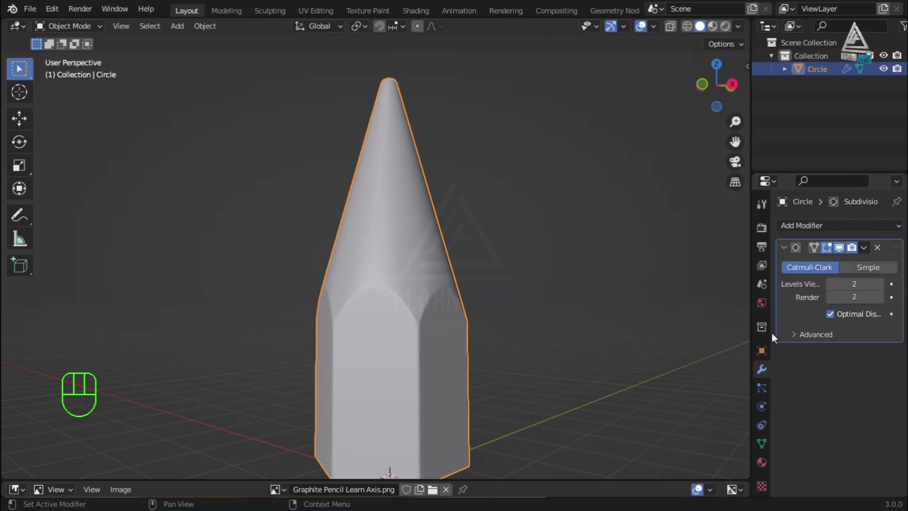
{"action": "left_click_drag", "start_coordinate": [571, 382], "coordinate": [497, 398]}
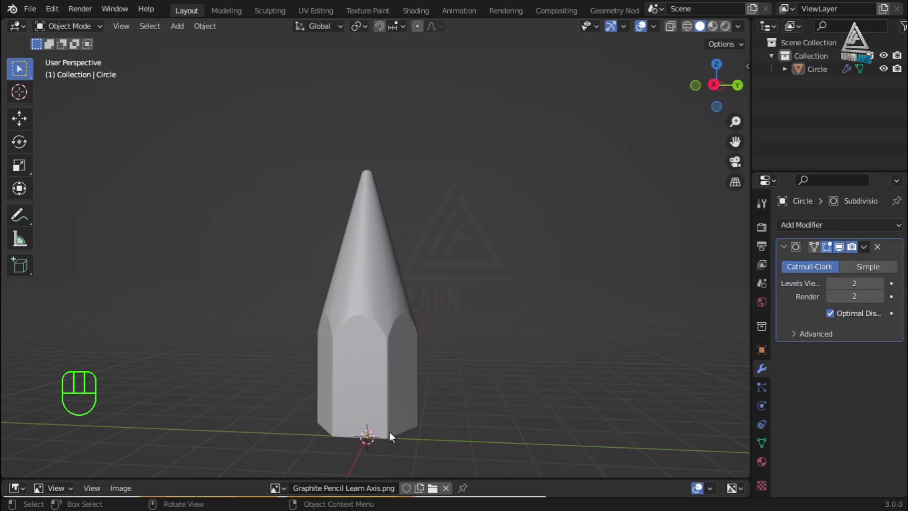